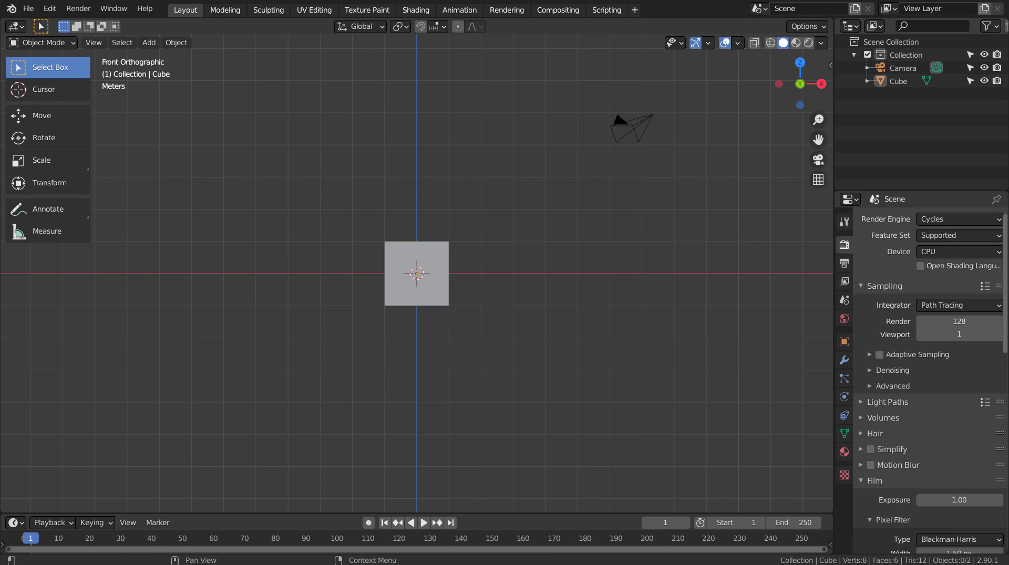
Step: Insert a new Braid curve object at the 3D cursor beside the cube
left_click(458, 255)
key("shift+a")
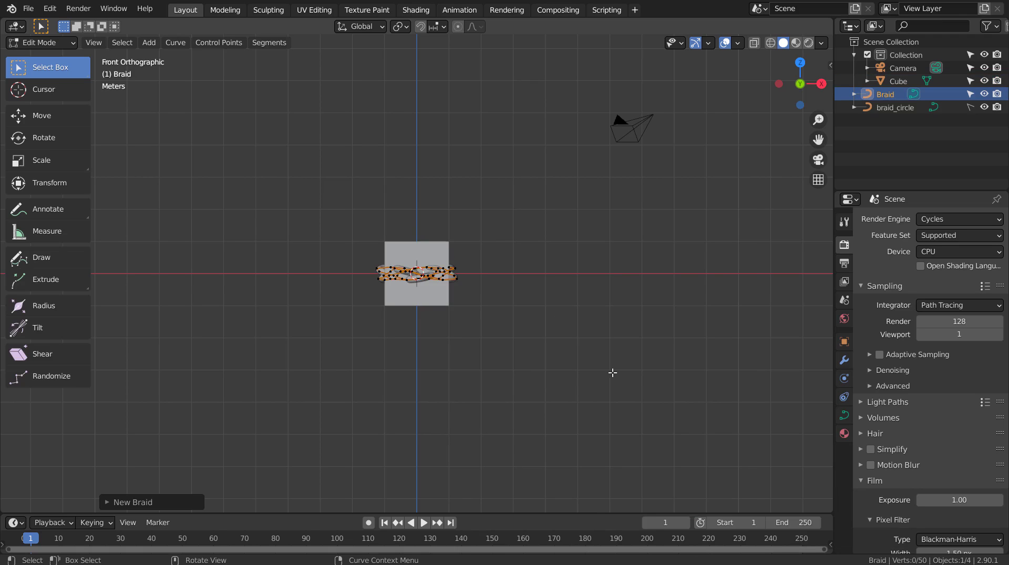
Step: Raise the braid's strand count in the New Braid panel and view it in wireframe through the cube
scroll("up", 3)
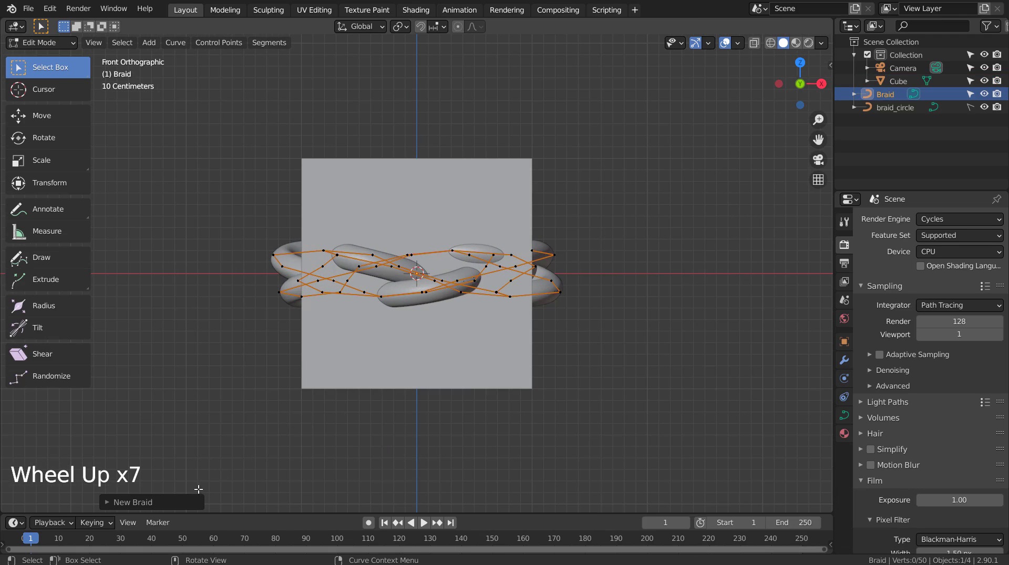
left_click(161, 506)
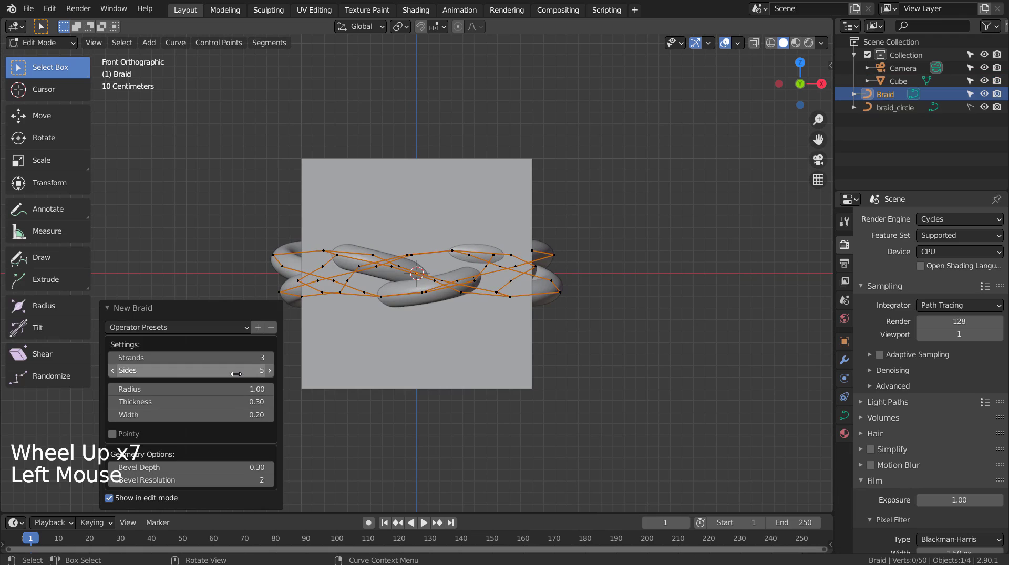
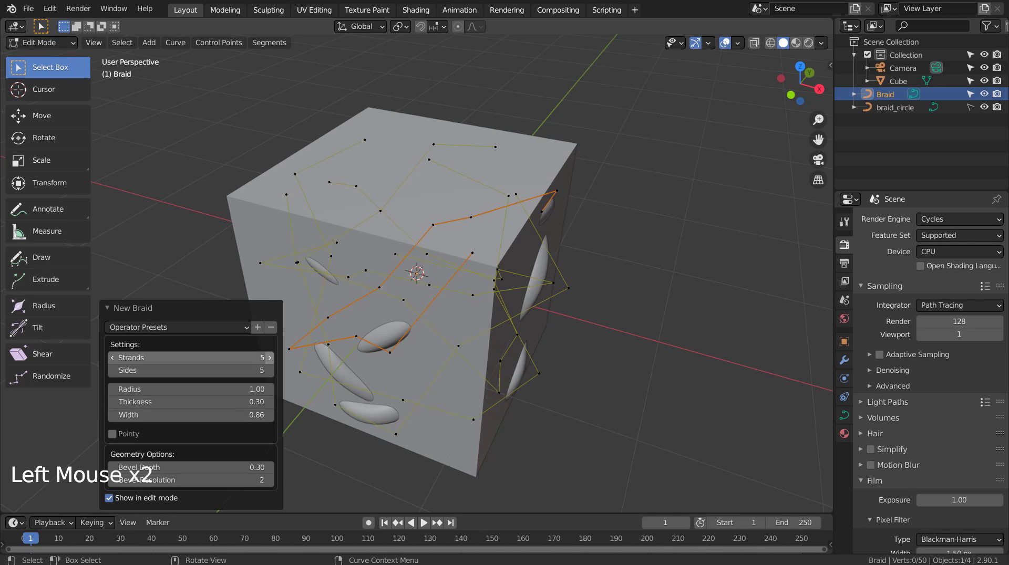
left_click(274, 376)
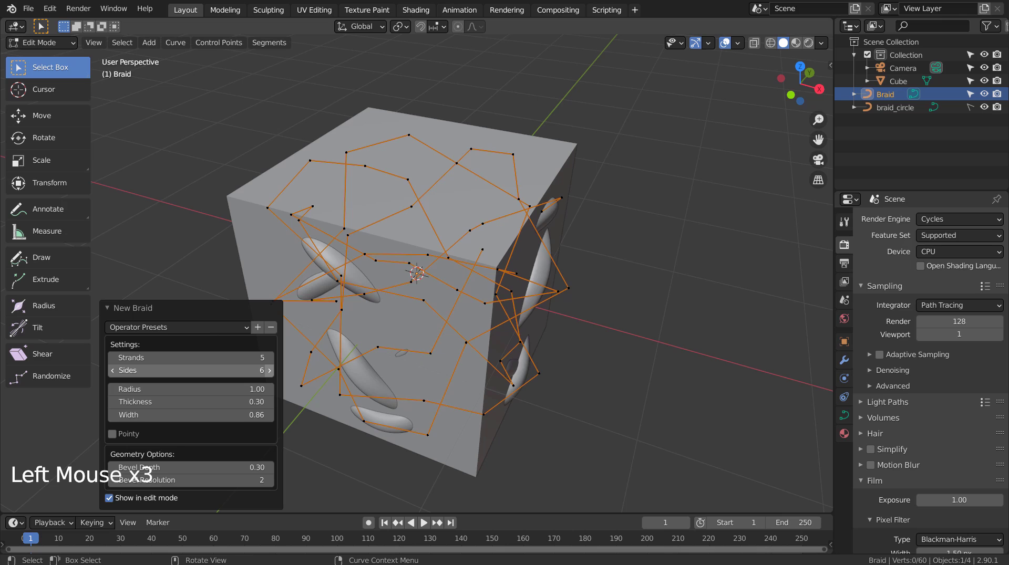
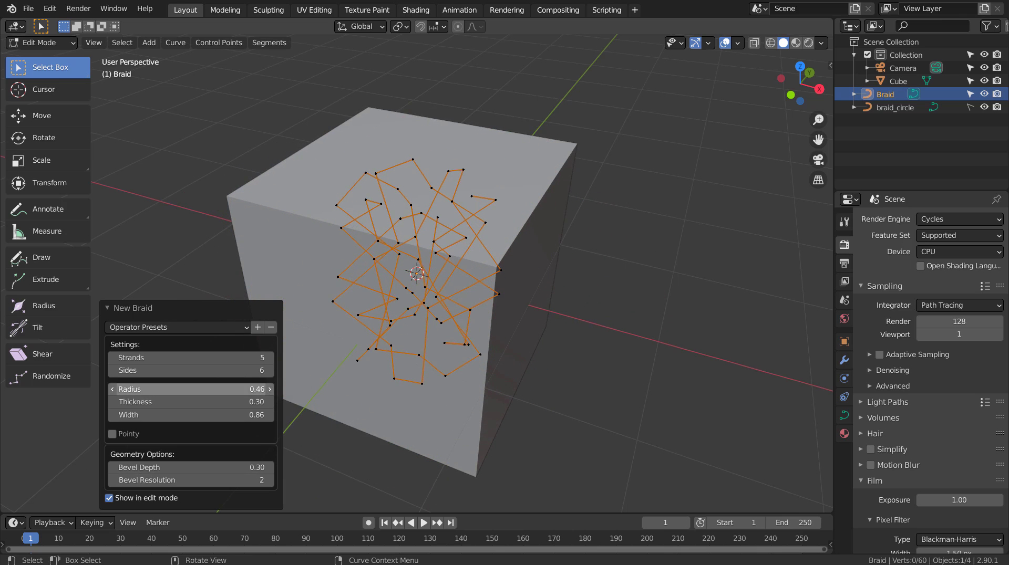
key("shift+z")
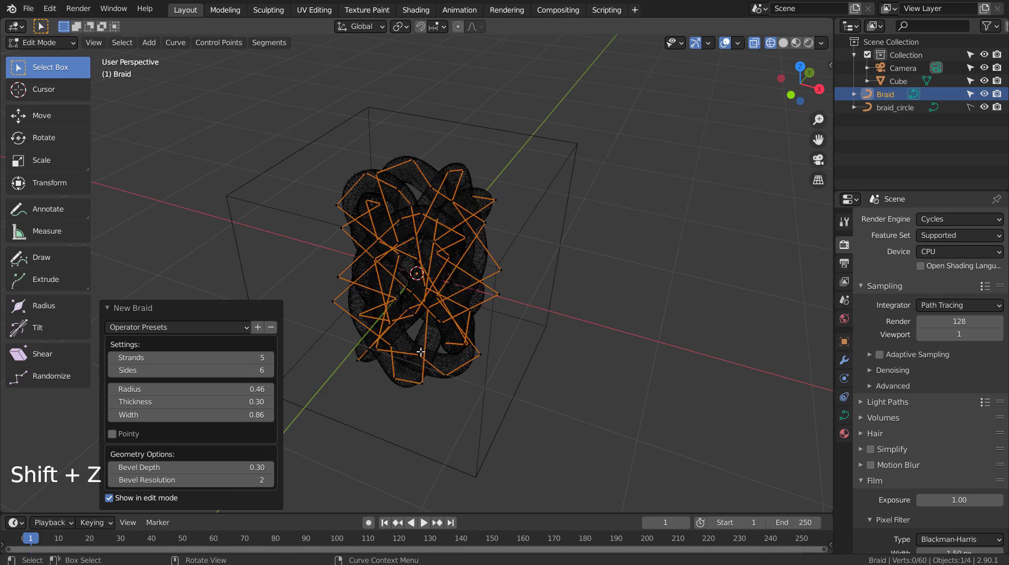
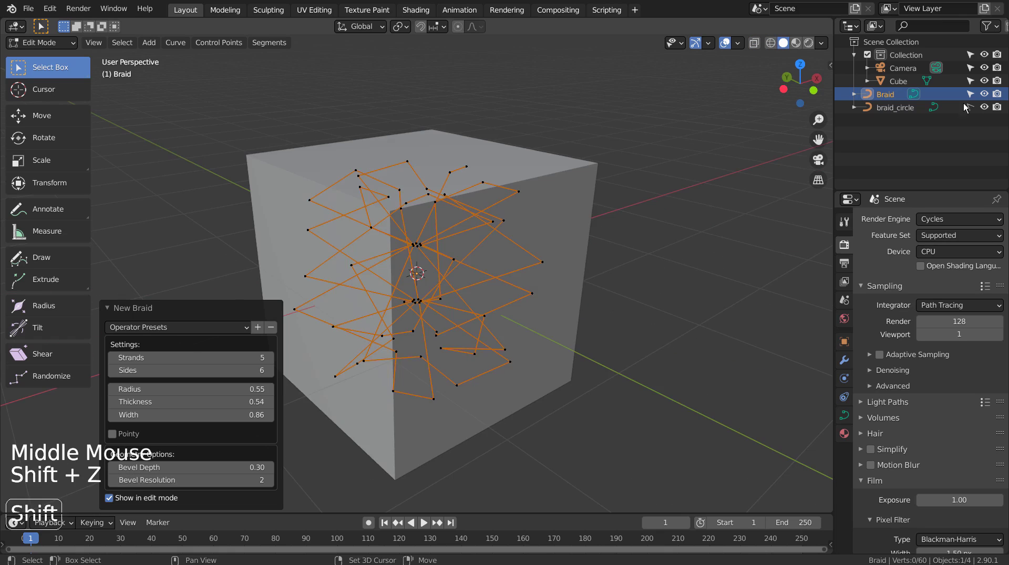
Step: Hide the cube in the Outliner and tweak, then restore, the braid's redo settings
left_click(990, 85)
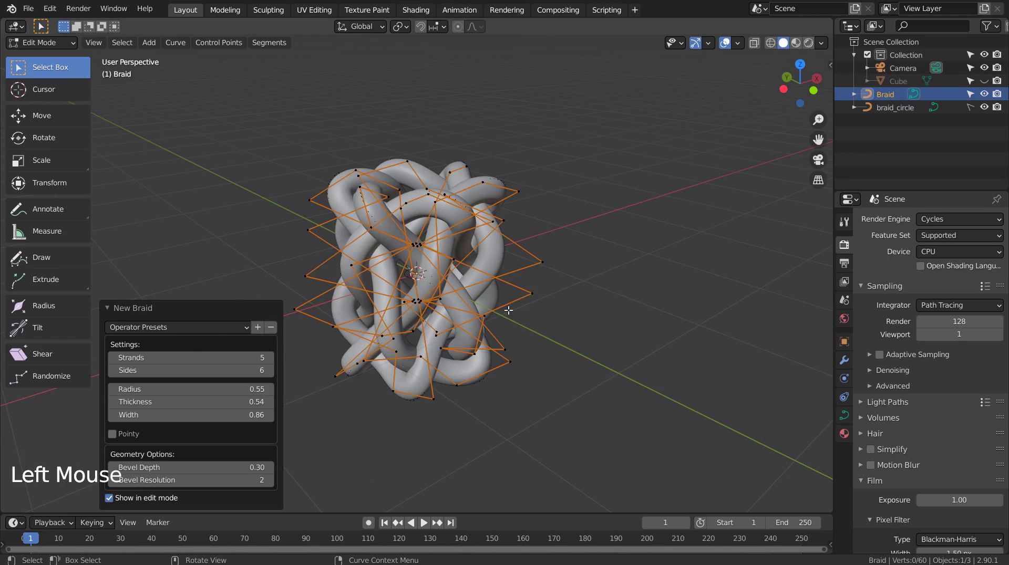
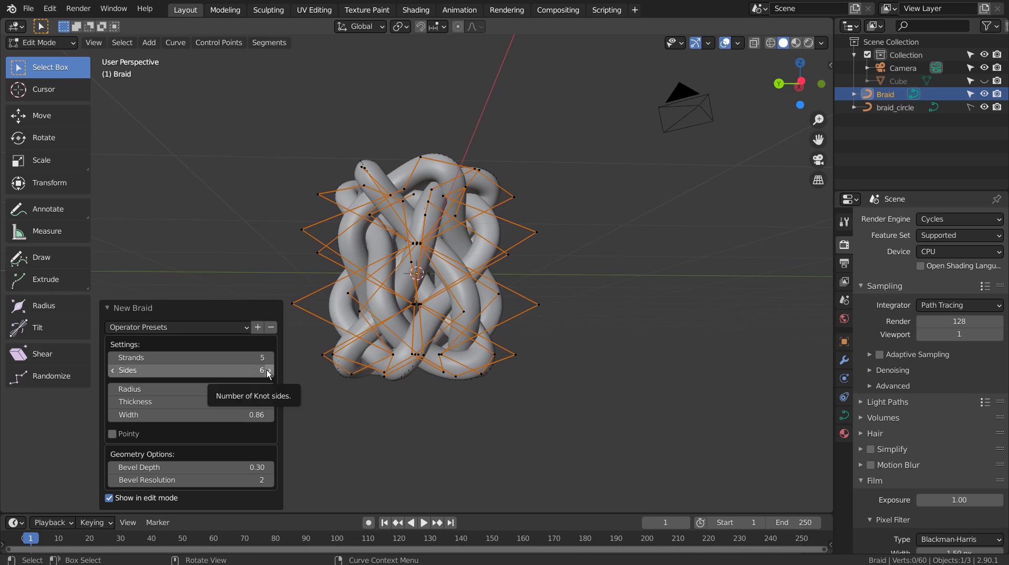
left_click(272, 374)
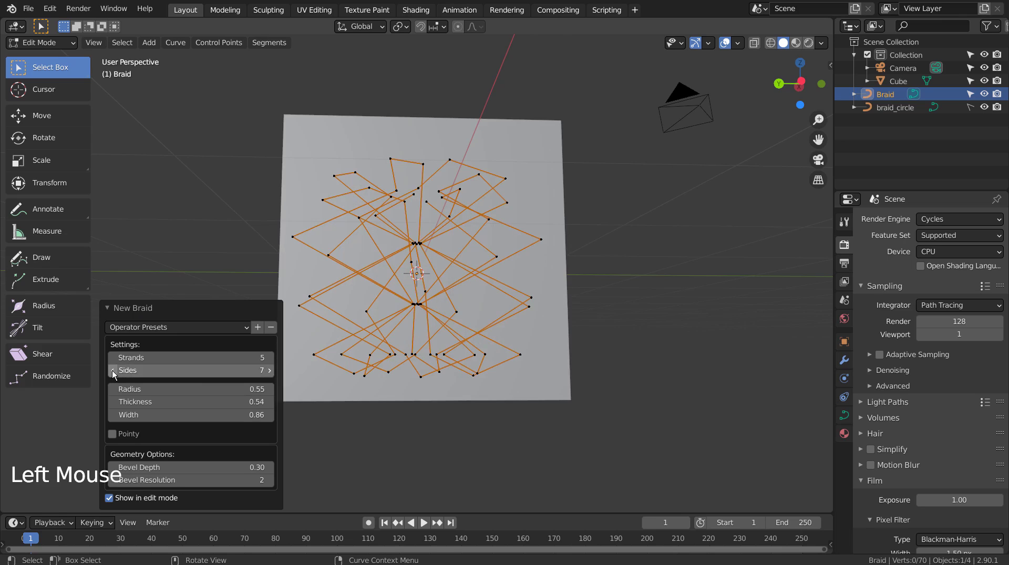
left_click(114, 375)
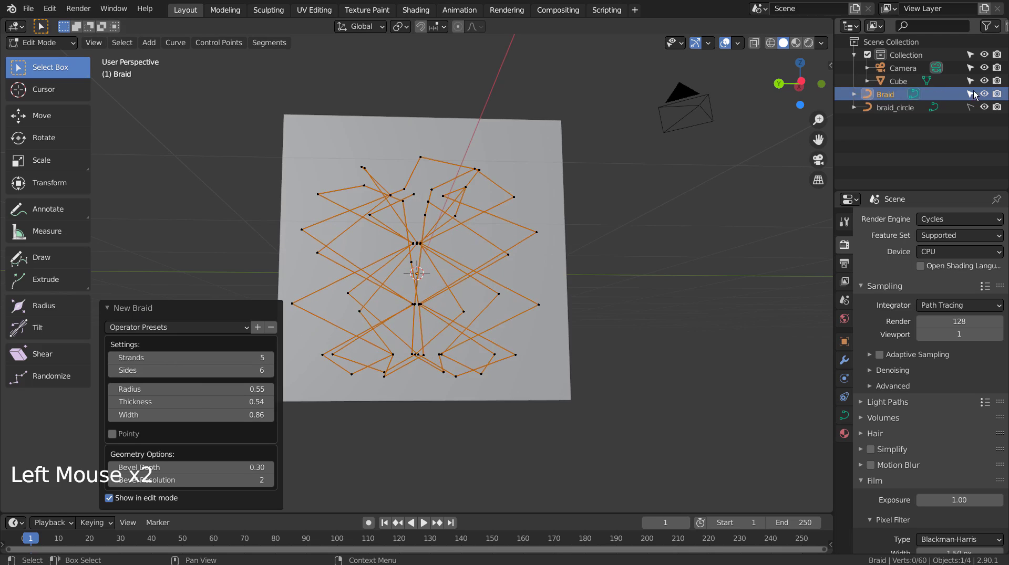
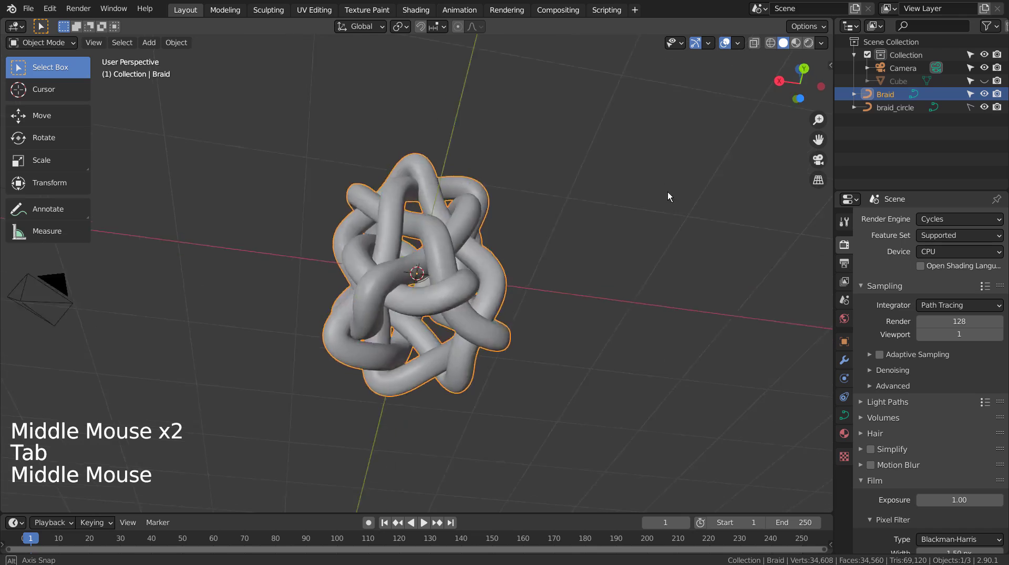
Step: Add a mesh plane, scale it up and lower it beneath the braid
middle_click(602, 321)
left_click(597, 315)
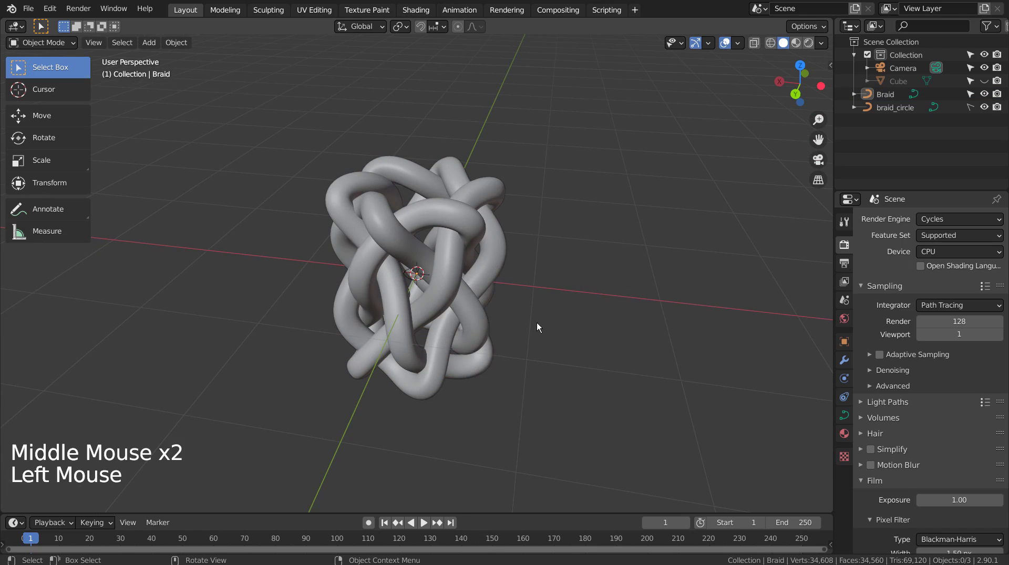
key("shift+a")
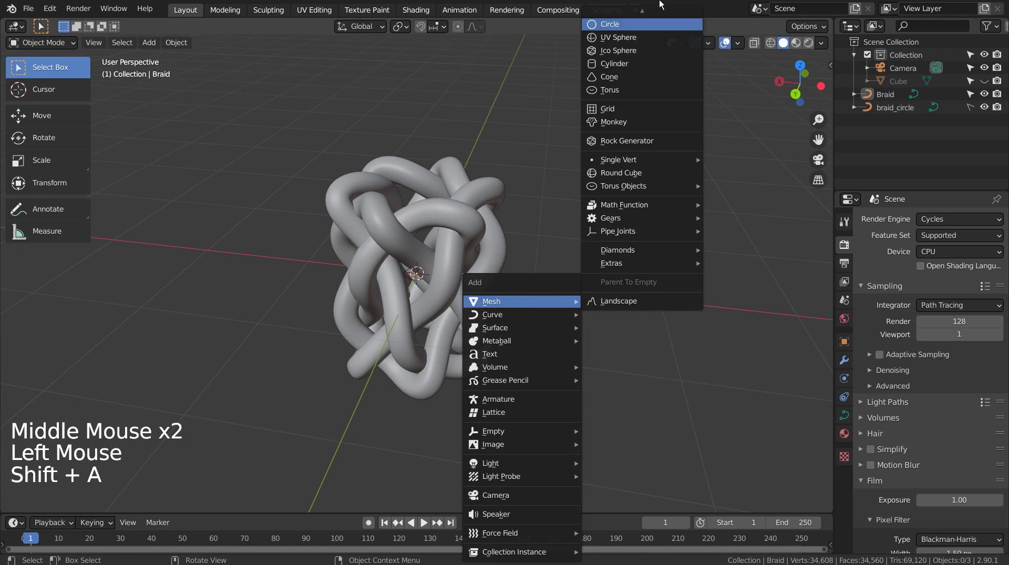
key("s")
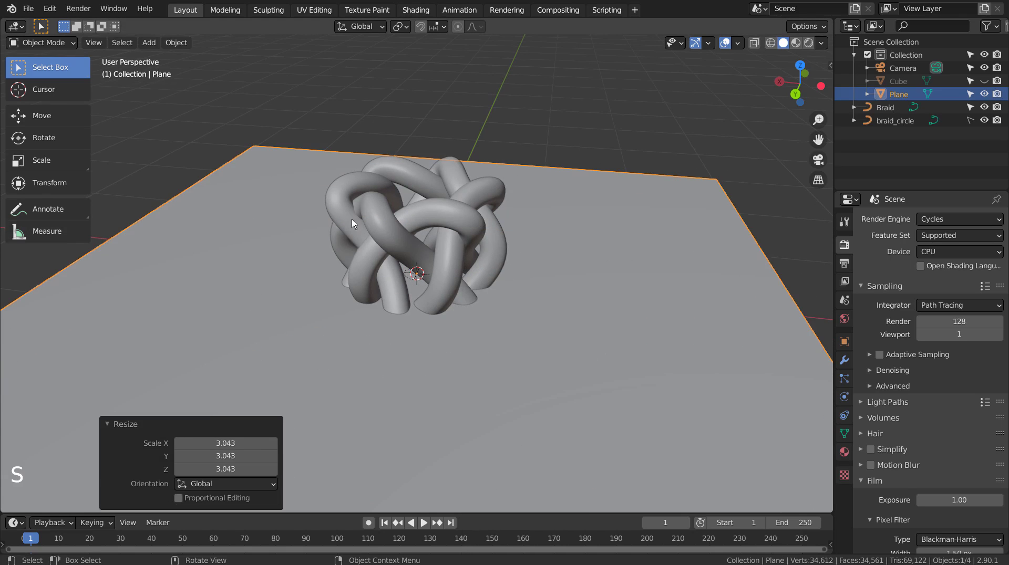
left_click(355, 223)
scroll("down", 3)
key("g")
Step: Orbit around the scene and select the braid knot
middle_click(534, 148)
middle_click(516, 273)
middle_click(516, 300)
middle_click(432, 285)
left_click(401, 289)
scroll("up", 3)
middle_click(497, 307)
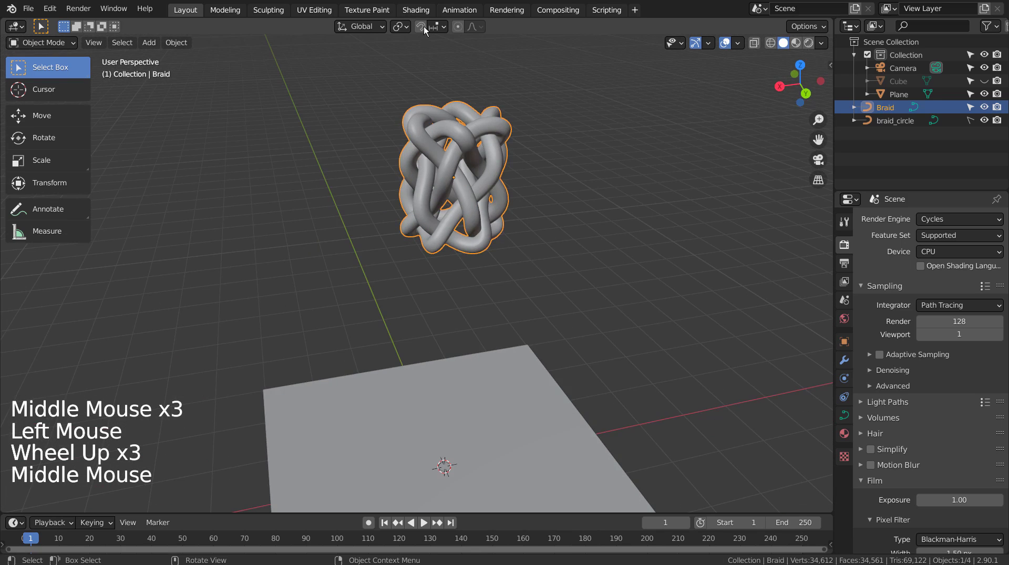
middle_click(531, 272)
Step: Create a new braid material with a ColorRamp fed by Object Info Random and wired into Base Color
left_click(531, 271)
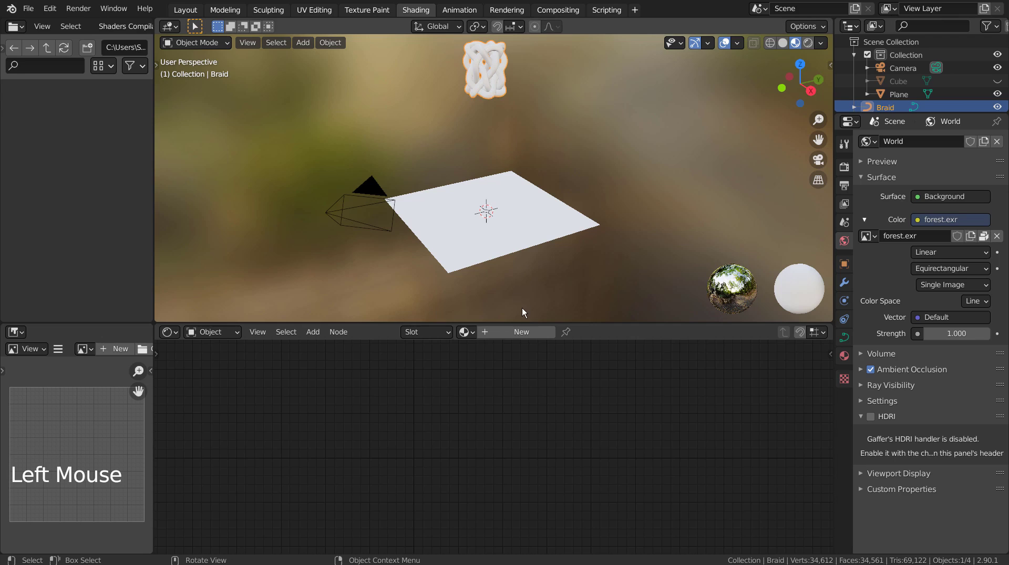
left_click(529, 334)
middle_click(314, 393)
left_click(306, 394)
key("shift+a")
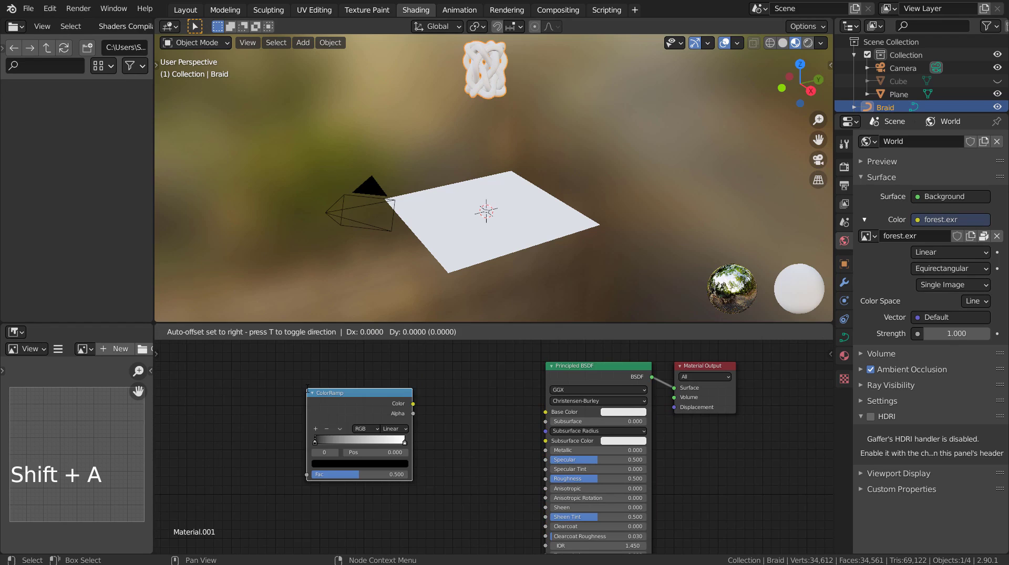
left_click(270, 380)
key("shift+a")
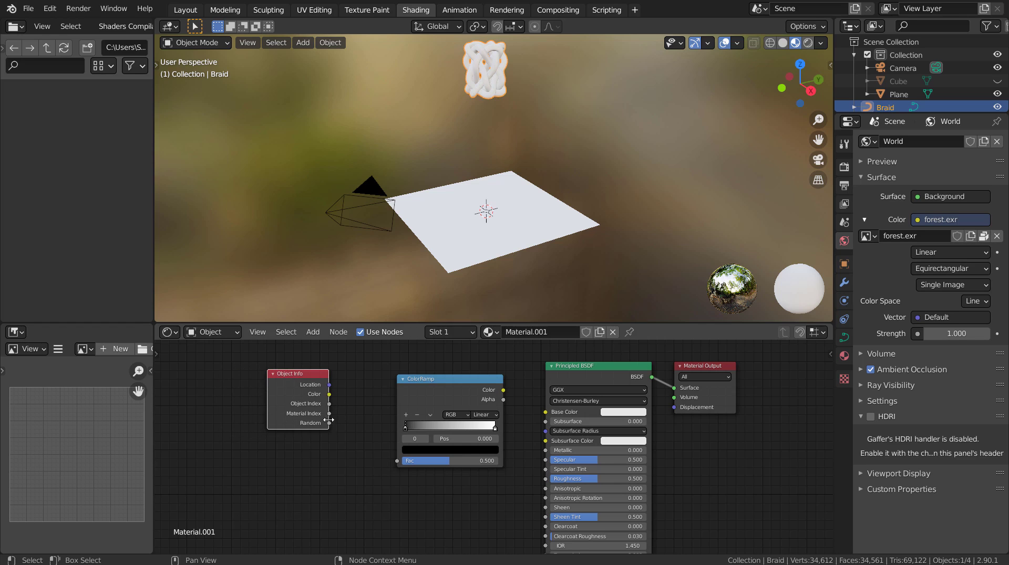
left_click(330, 429)
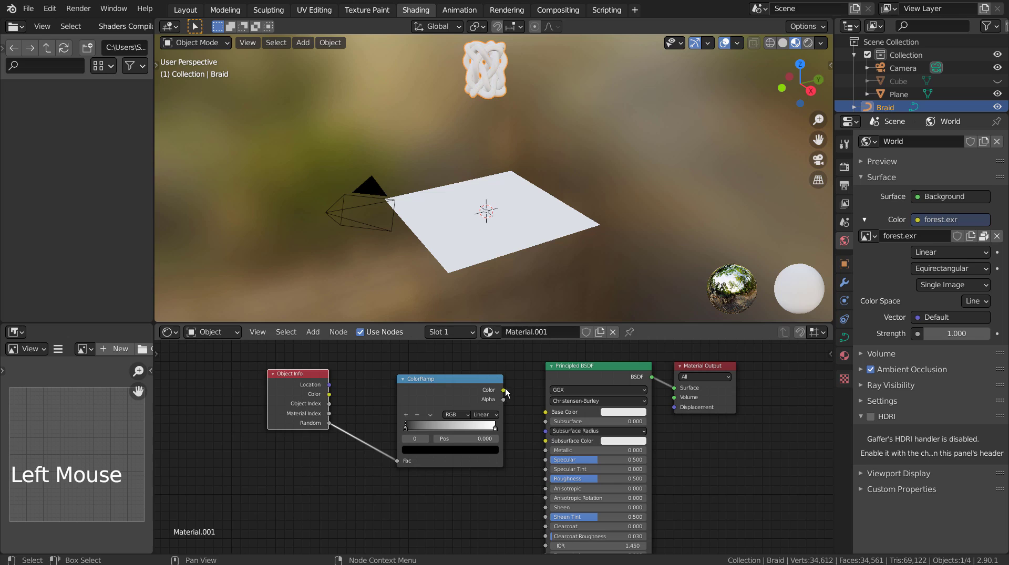
left_click(509, 398)
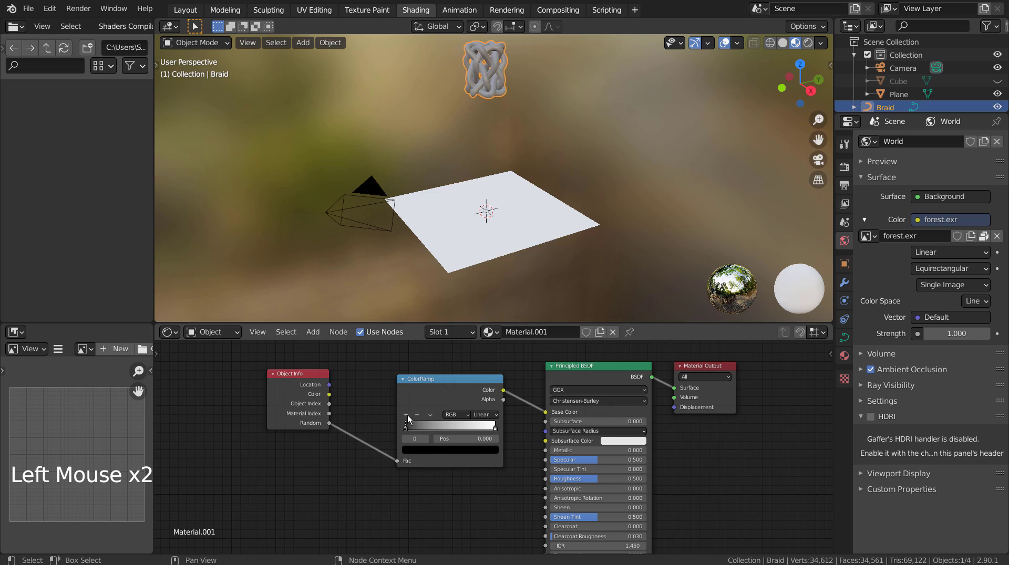
Step: Add extra colour stops to the ramp and set its interpolation to Constant
left_click(408, 421)
left_click(408, 421)
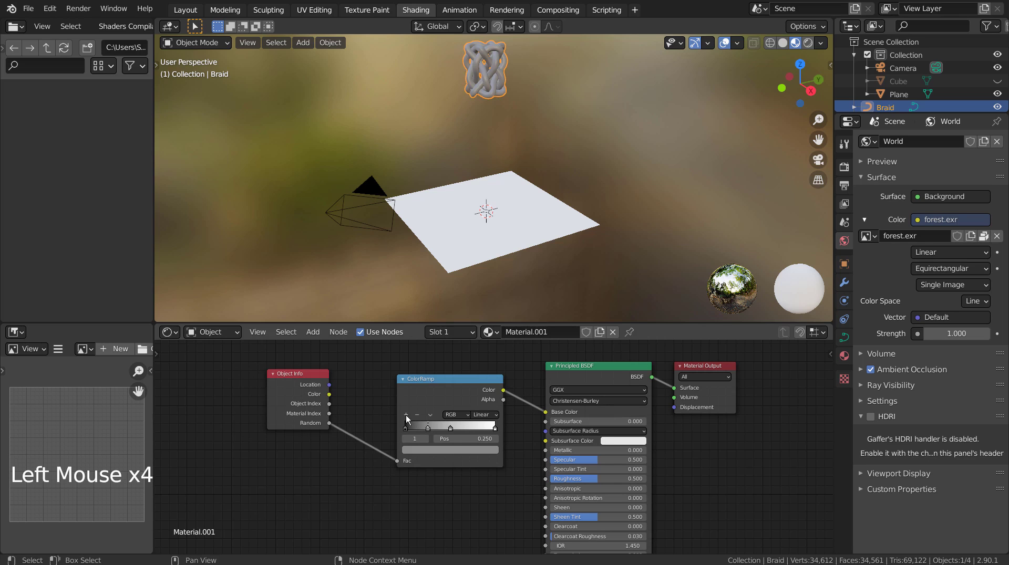
left_click(408, 422)
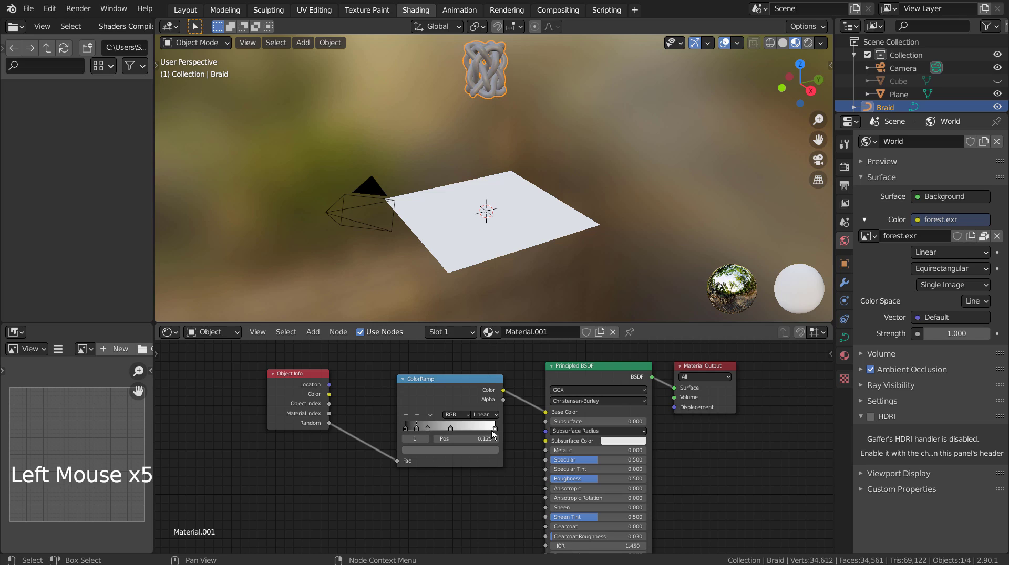
left_click(495, 434)
left_click(455, 435)
left_click(432, 436)
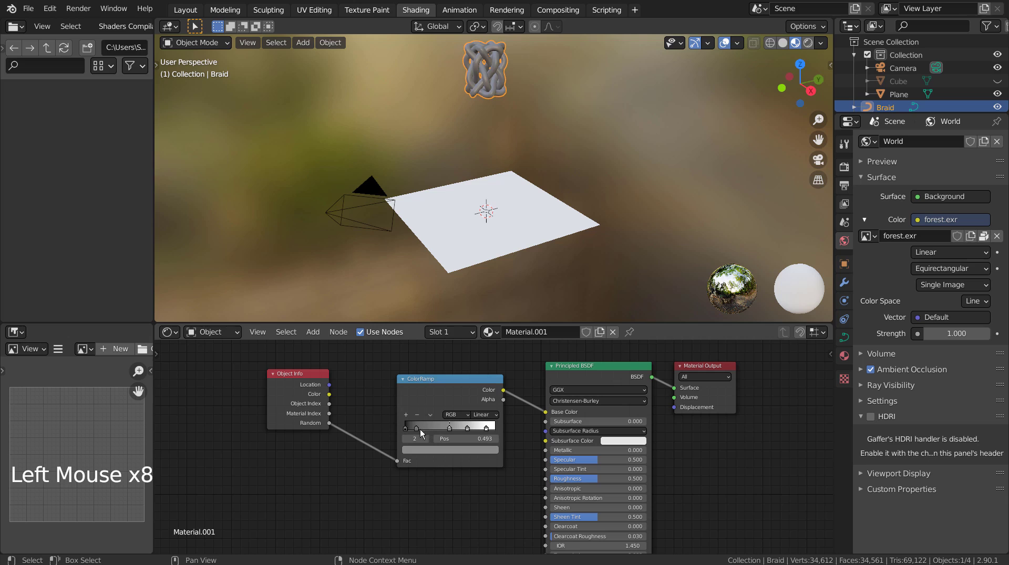
left_click(419, 435)
left_click(408, 435)
Step: Colour the ramp's stops yellow, green, red and blue in turn
left_click(496, 420)
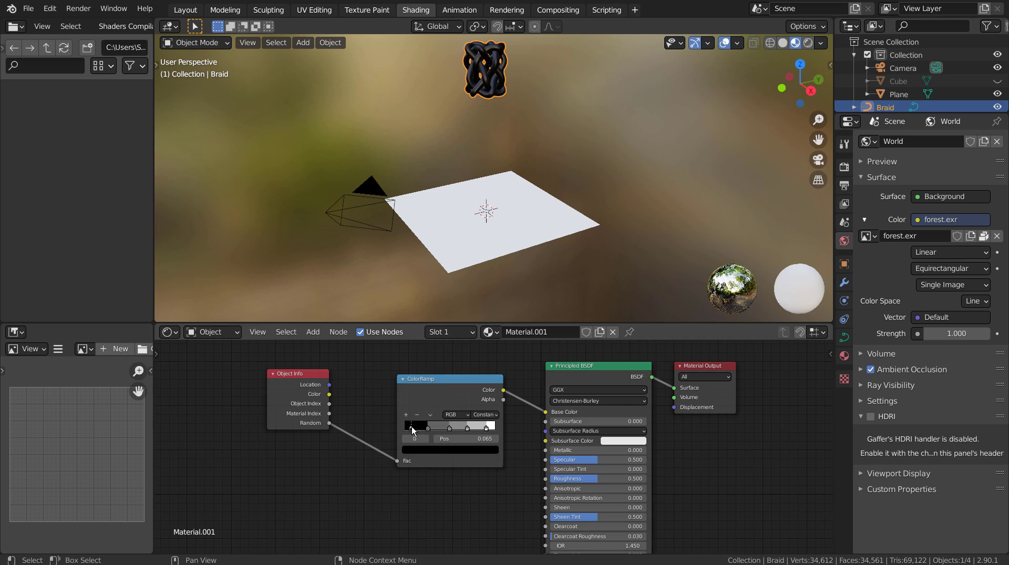
left_click(414, 431)
left_click(418, 453)
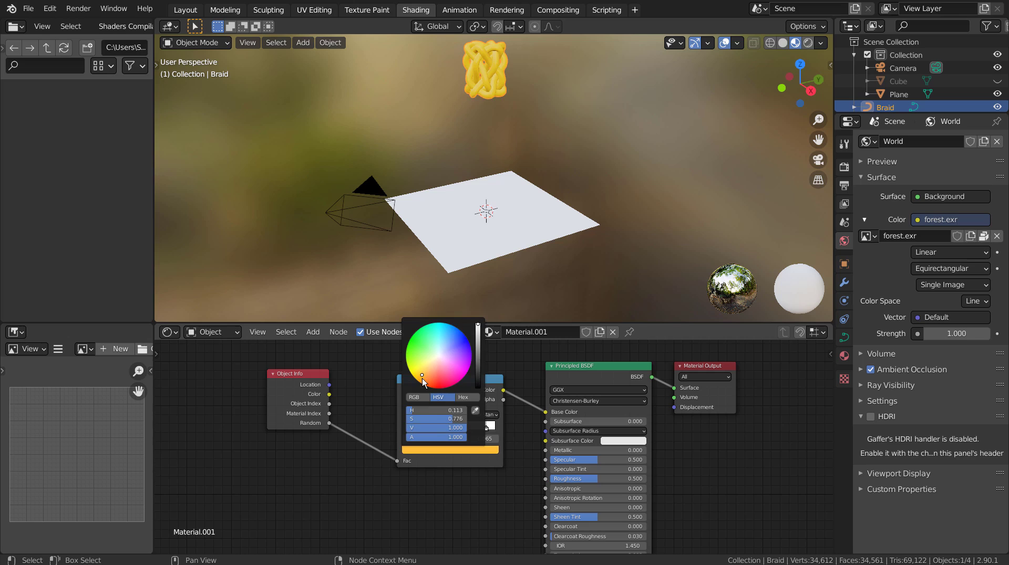
left_click(429, 432)
left_click(430, 452)
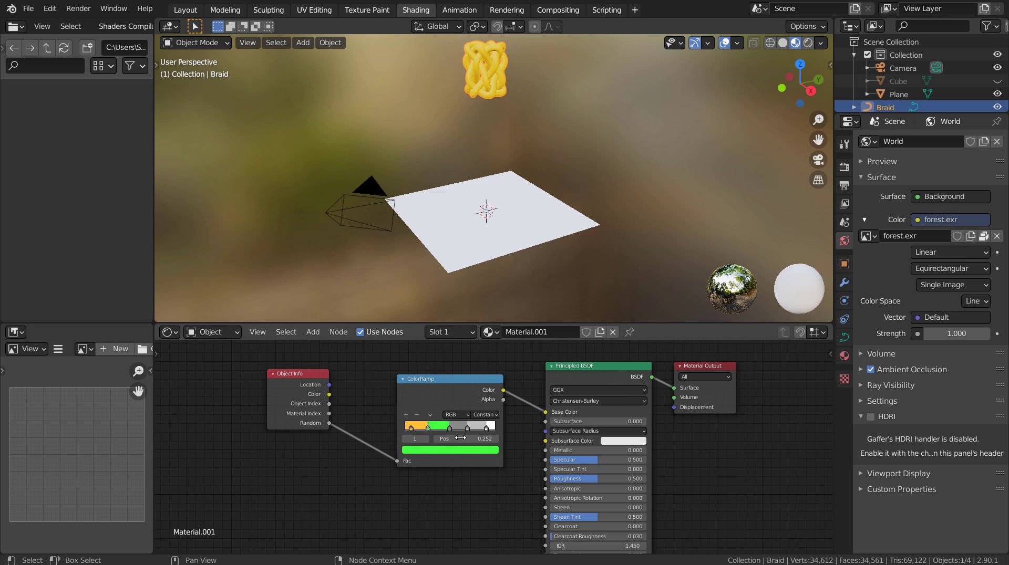
left_click(451, 432)
left_click(442, 456)
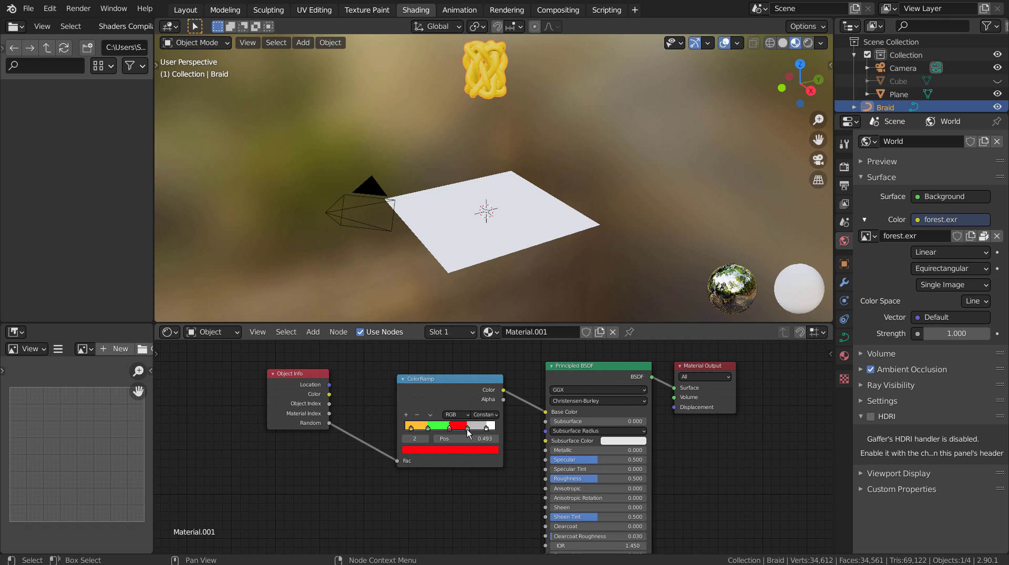
left_click(468, 434)
left_click(467, 458)
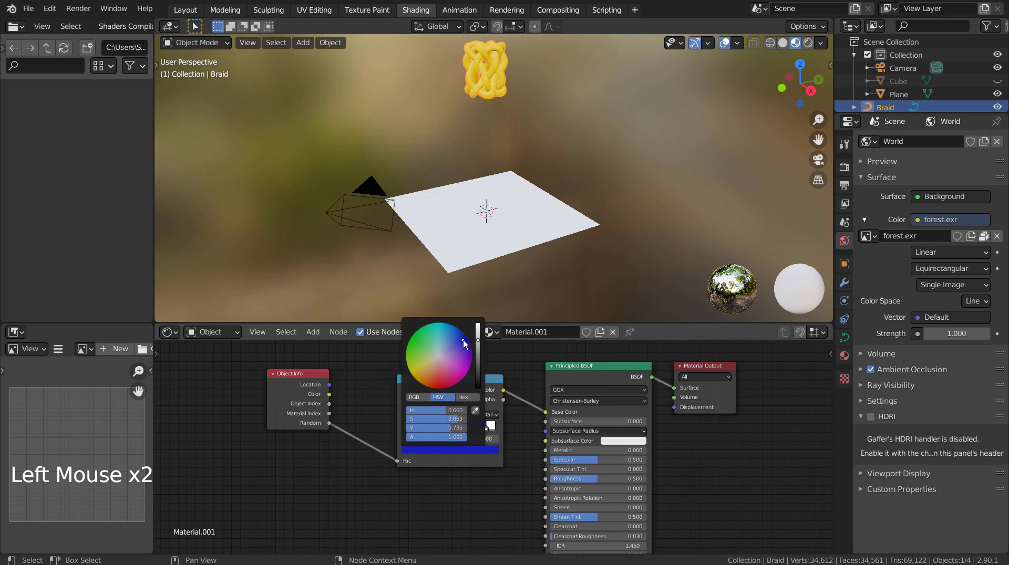
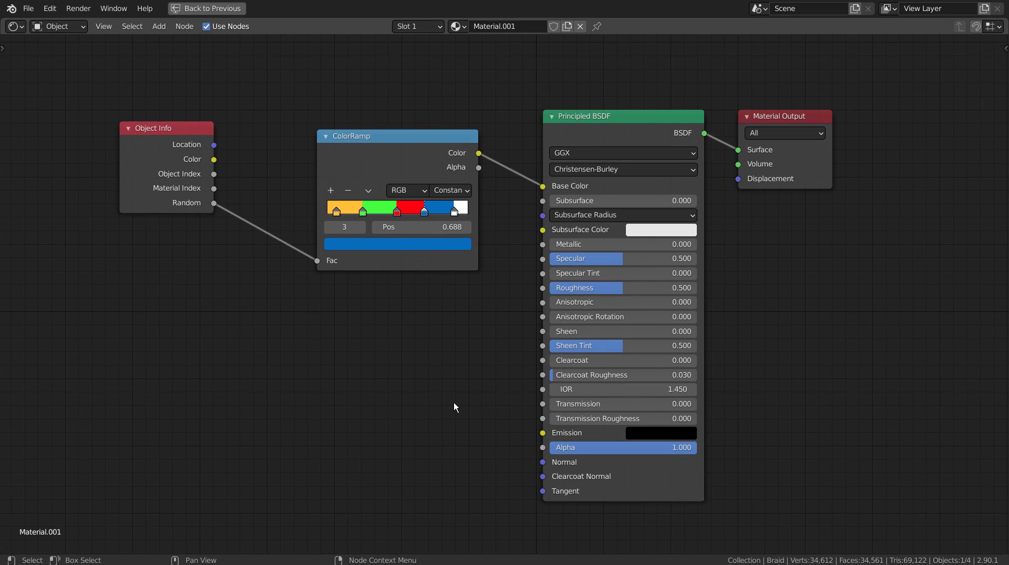
Step: Restore the normal Shading layout and select the ground plane
key("ctrl+space")
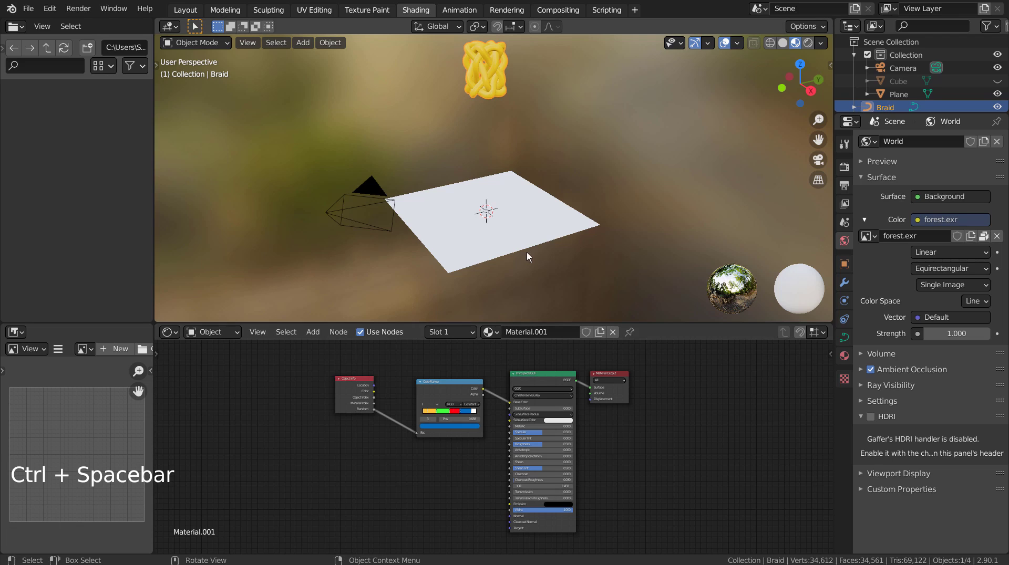
left_click(531, 245)
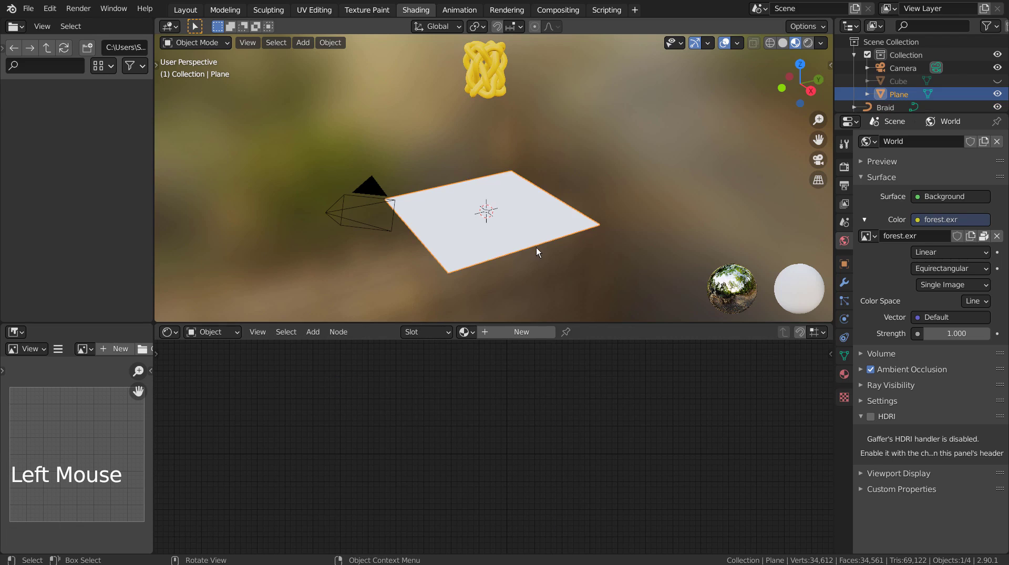
scroll("up", 3)
scroll("down", 3)
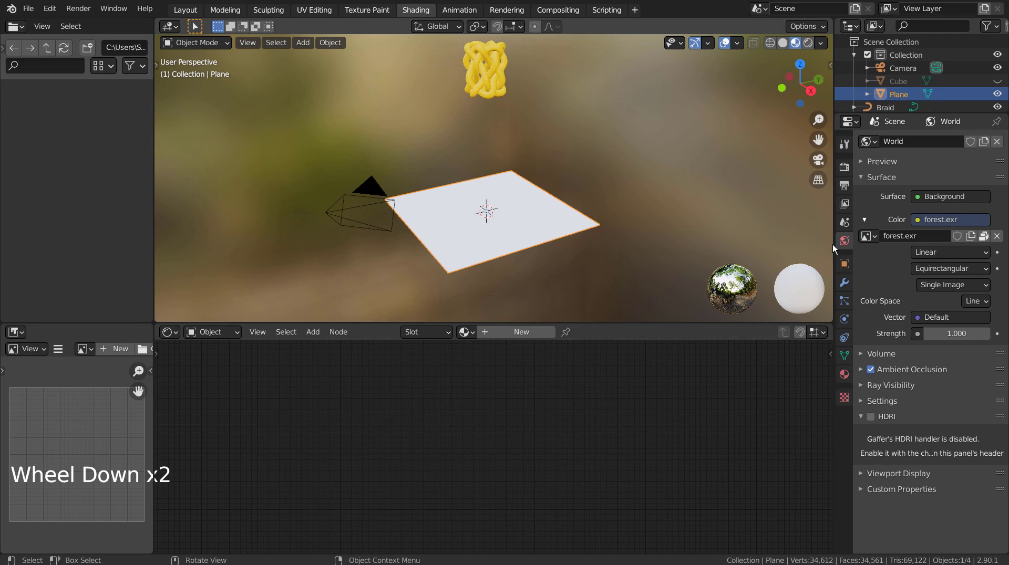
Step: Give the plane a Hair particle system rendered as instanced Braid objects
left_click(845, 299)
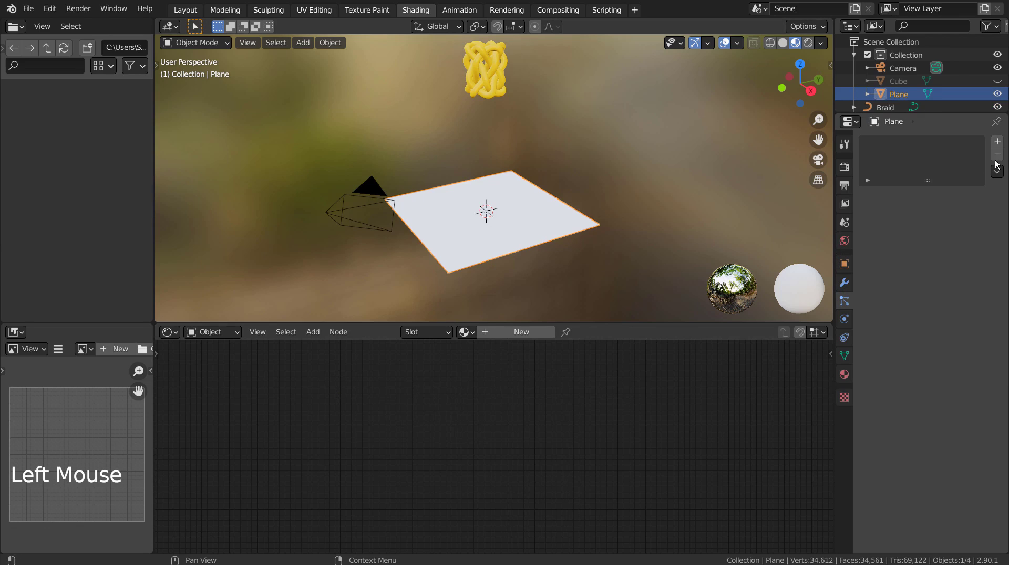
left_click(997, 150)
left_click(978, 216)
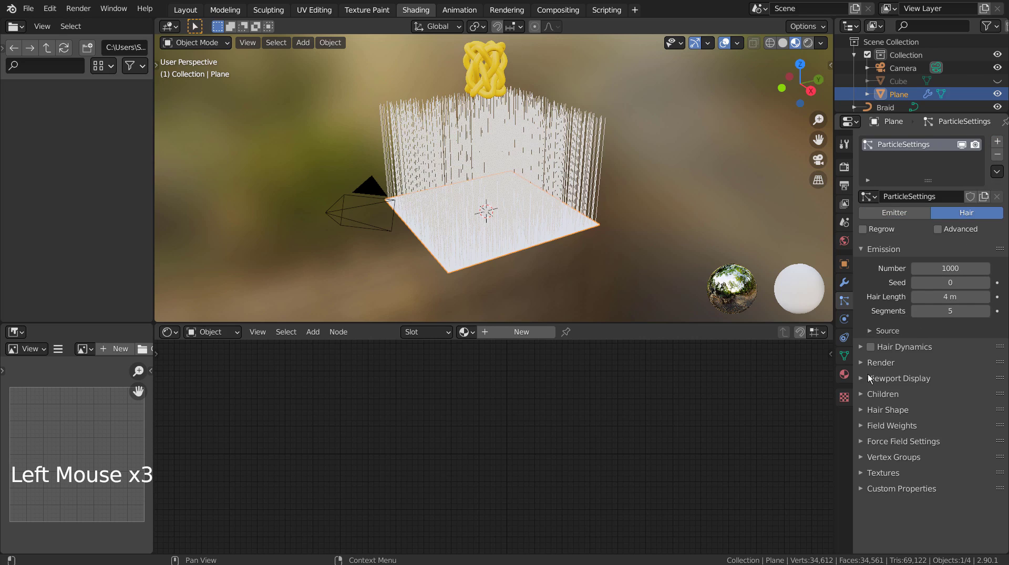
left_click(864, 368)
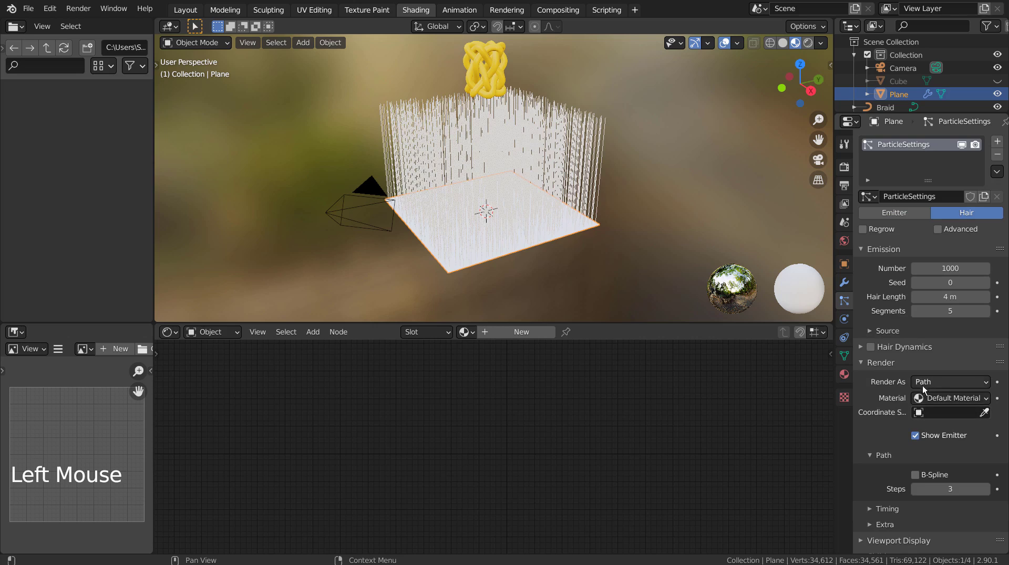
left_click(928, 386)
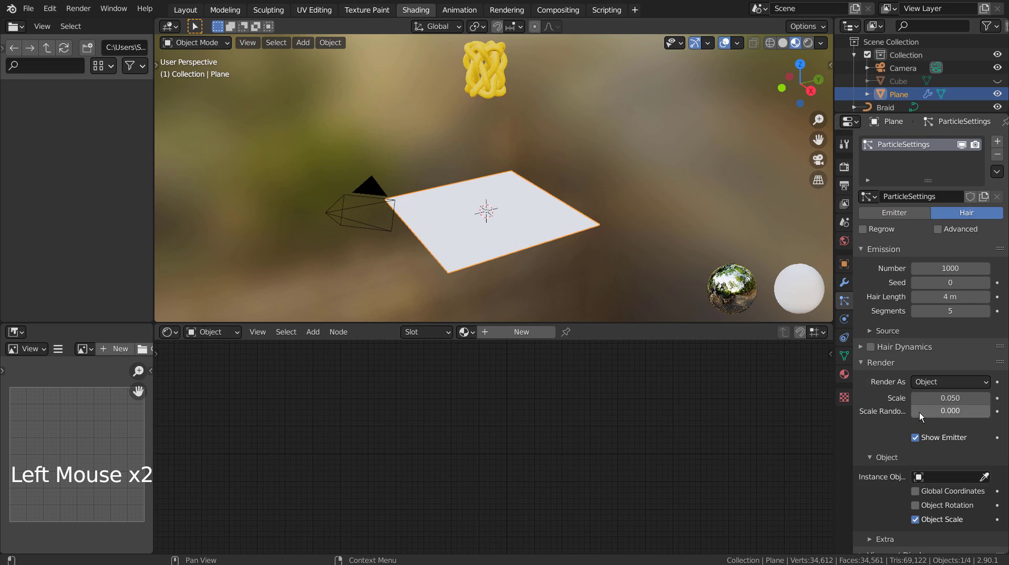
left_click(920, 482)
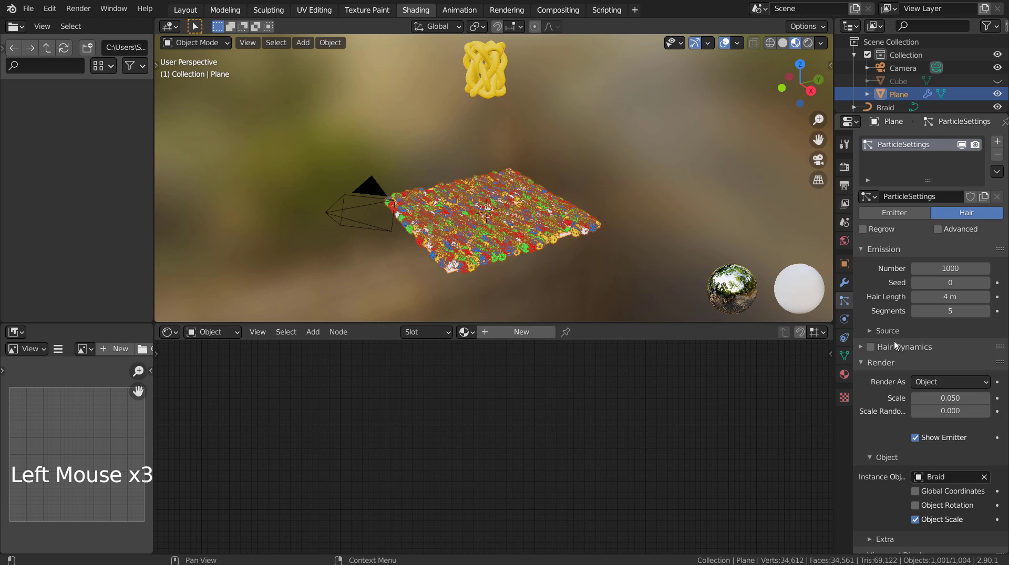
scroll("up", 3)
scroll("up", 3)
scroll("up", 3)
middle_click(615, 296)
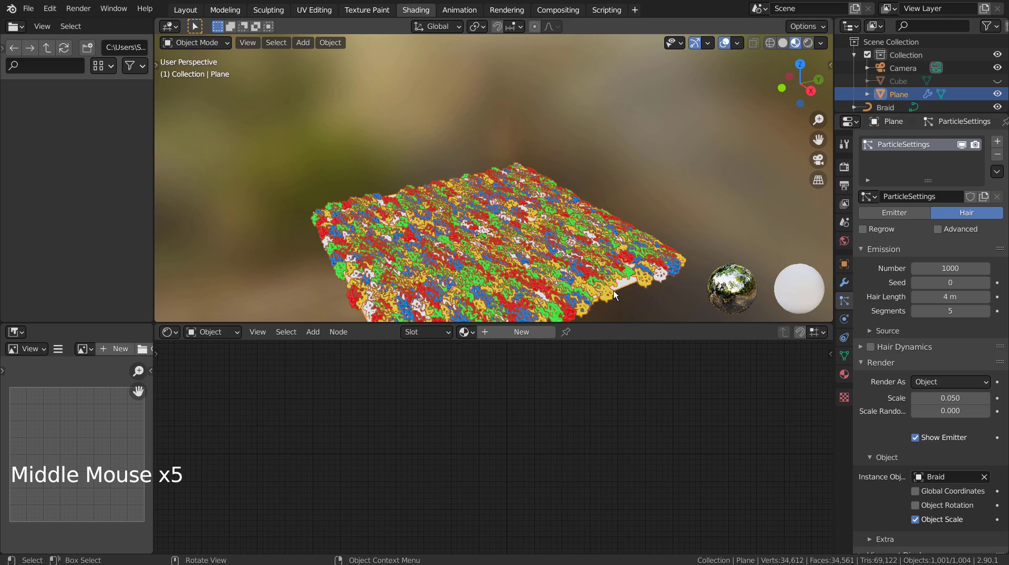
middle_click(508, 239)
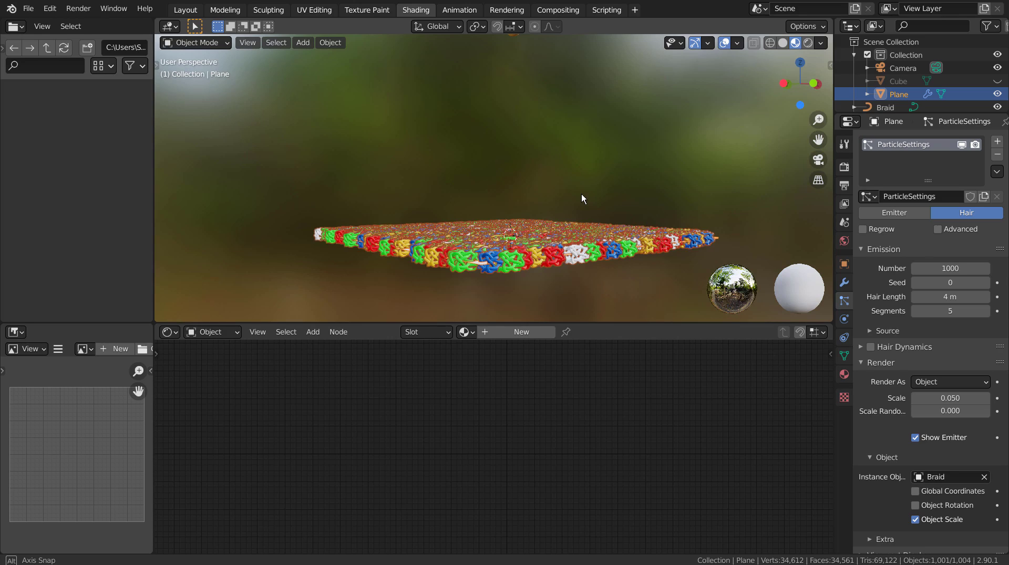
Step: Orbit and switch to top orthographic view to look straight down at the plane
right_click(584, 198)
right_click(584, 198)
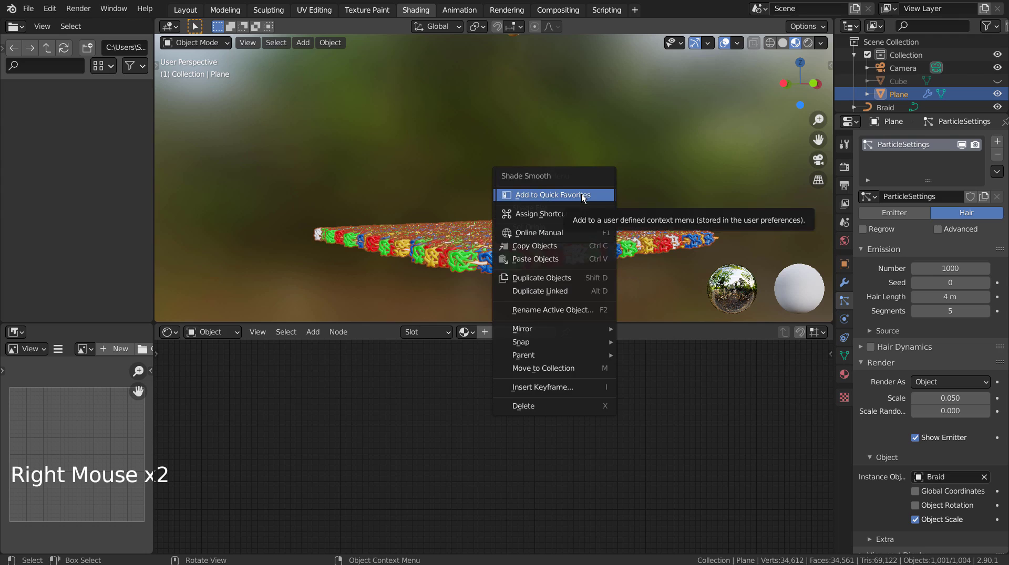
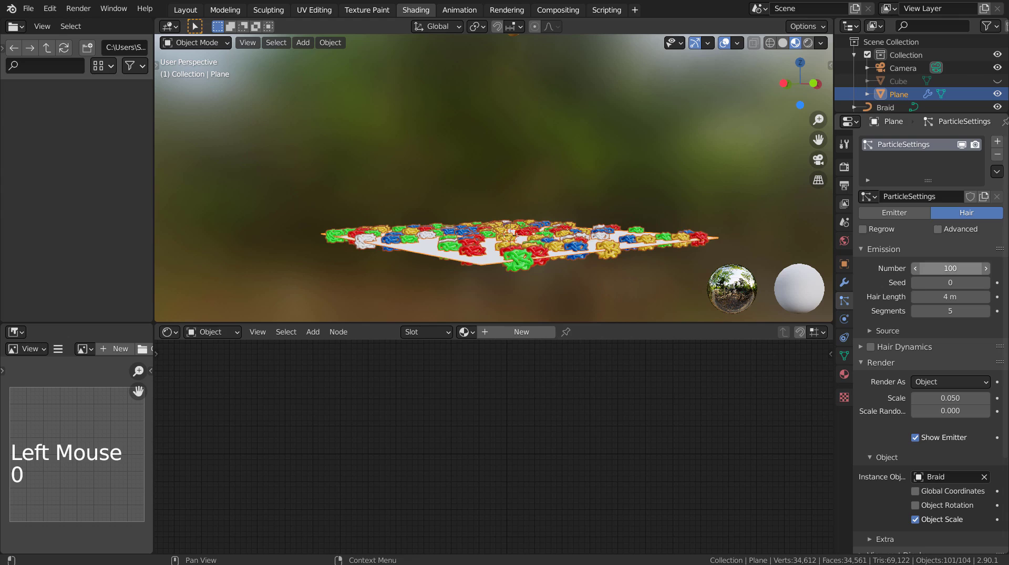
middle_click(592, 181)
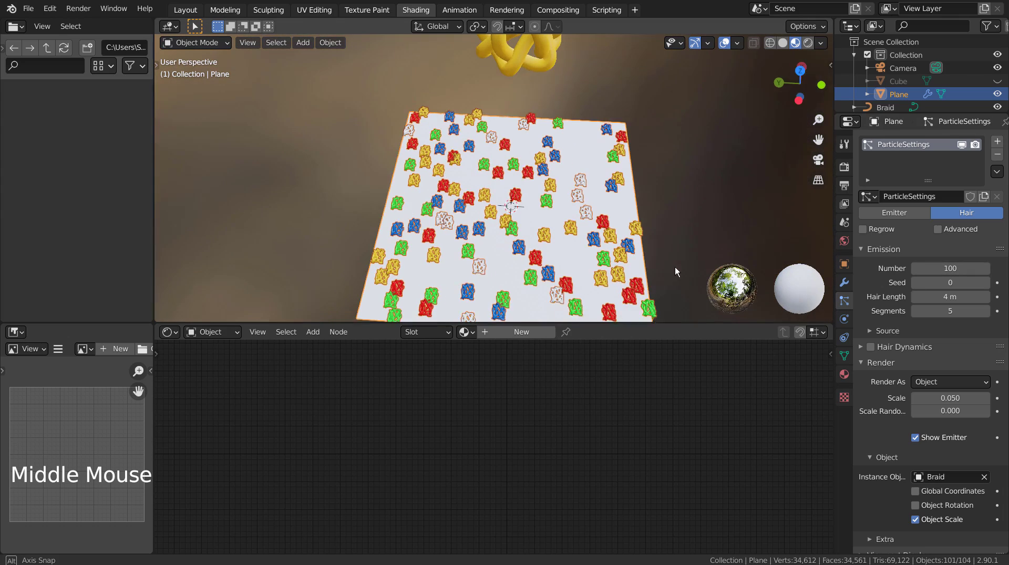
middle_click(668, 267)
key("KP_1")
key("KP_7")
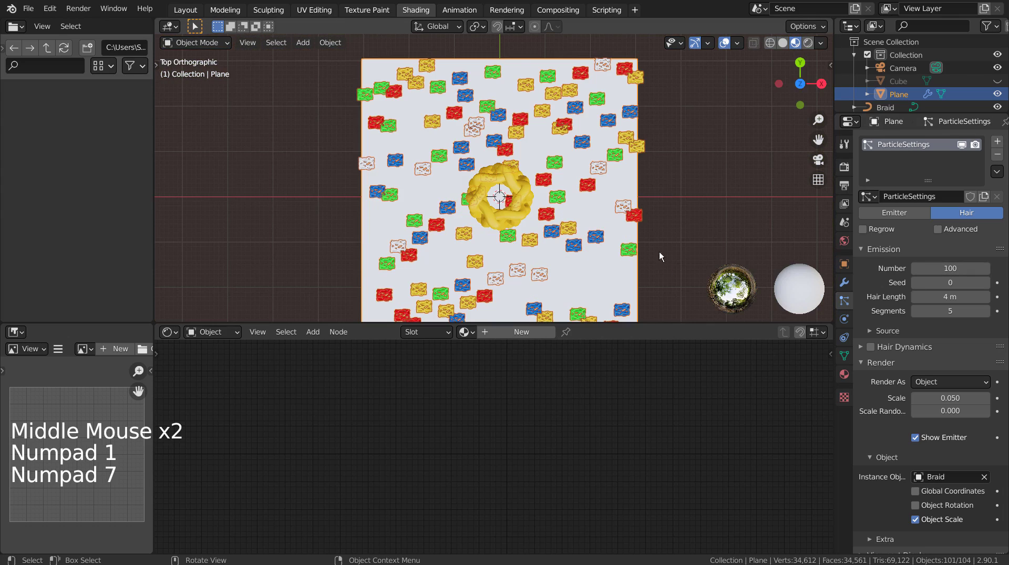
Step: Check the Plane and Braid materials, then reselect the Plane for its particle settings
left_click(186, 17)
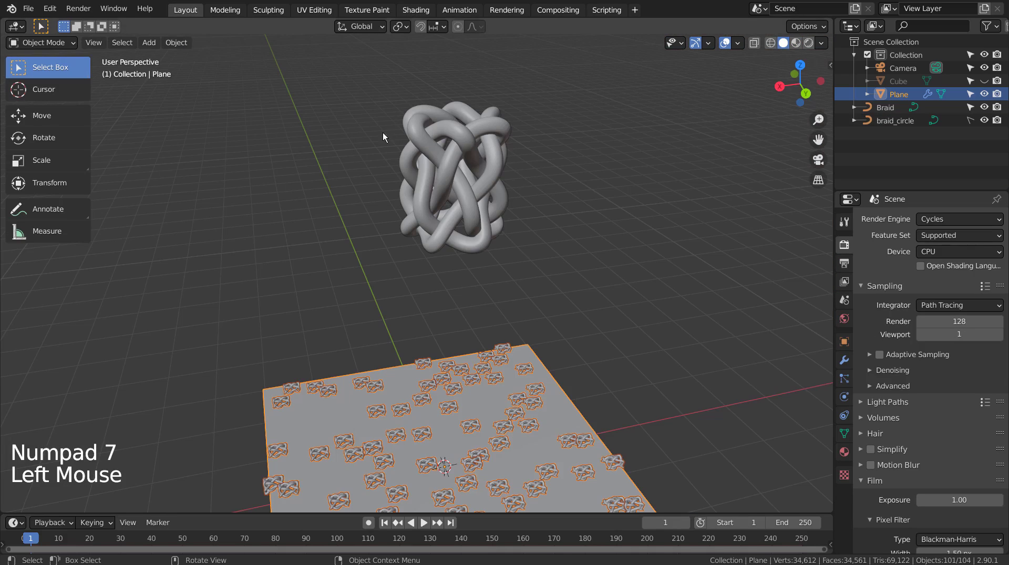
left_click(841, 455)
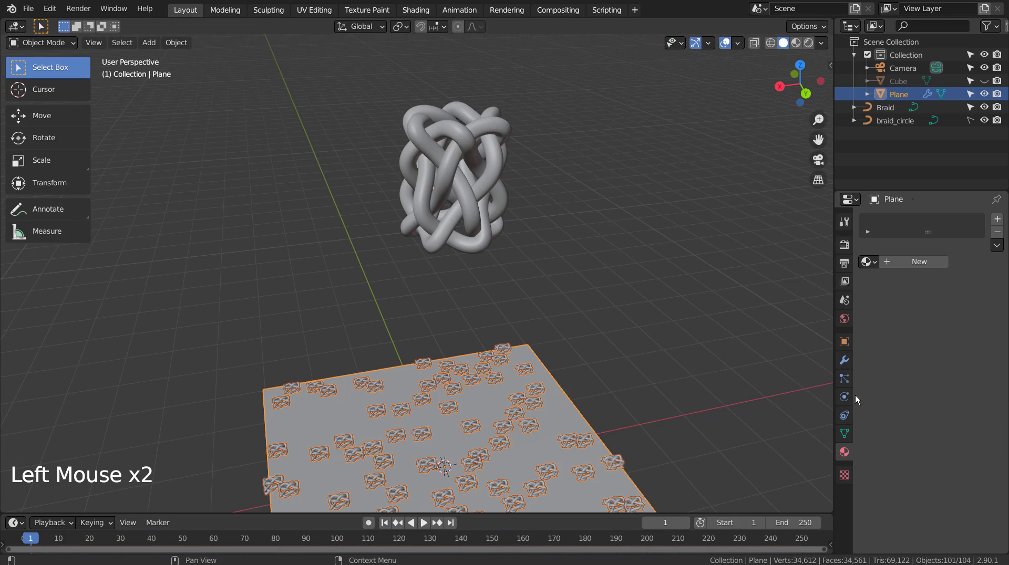
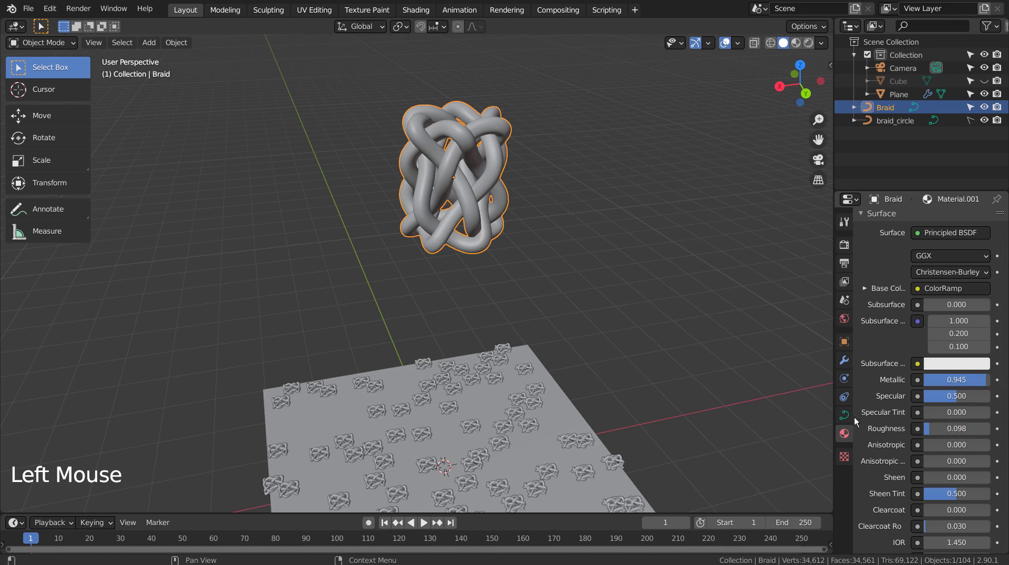
left_click(542, 367)
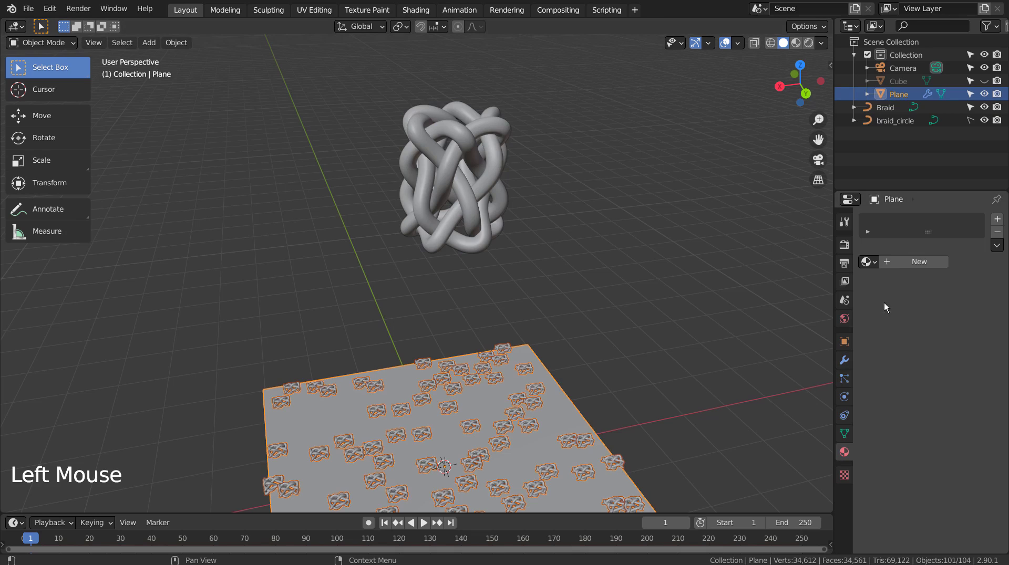
left_click(495, 377)
left_click(528, 354)
Step: Set the Plane's Hair Length to 10 m and enable Advanced hair options
left_click(853, 383)
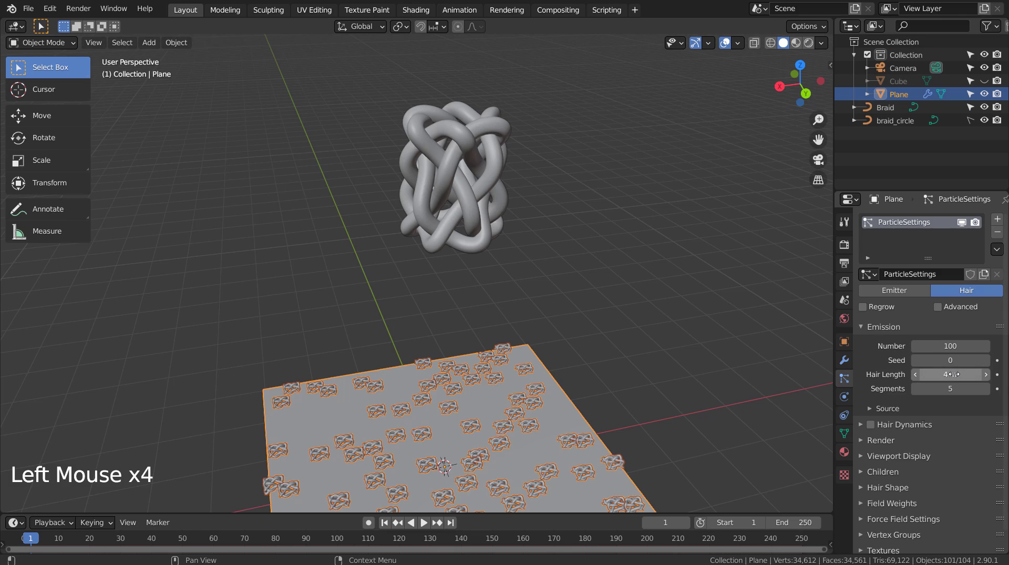
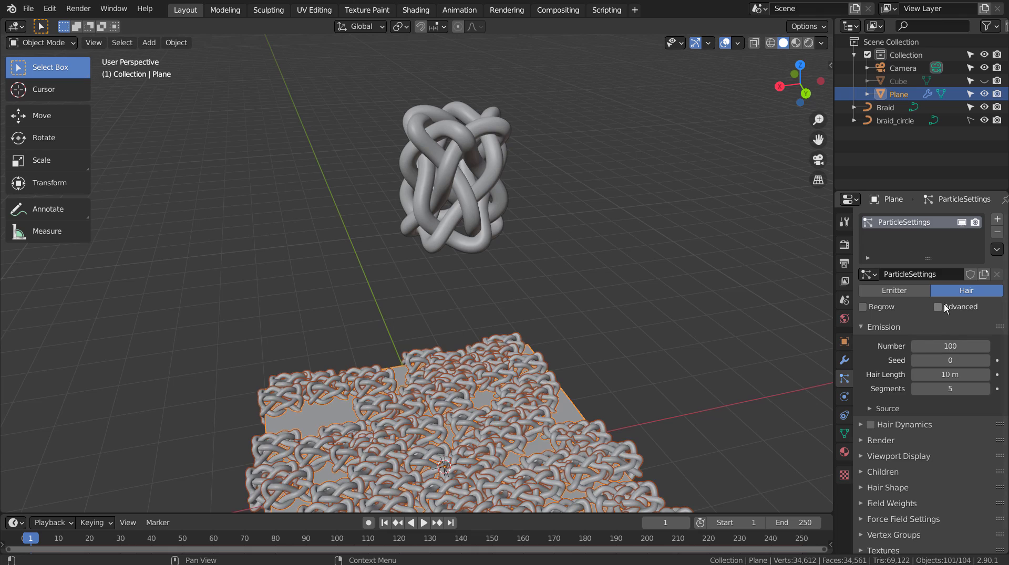
left_click(942, 308)
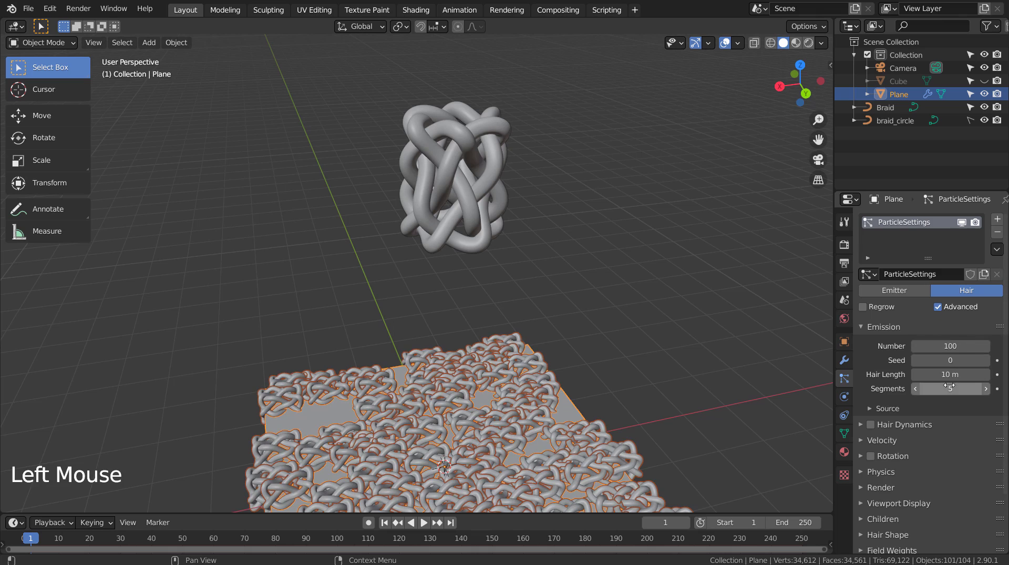
scroll("down", 3)
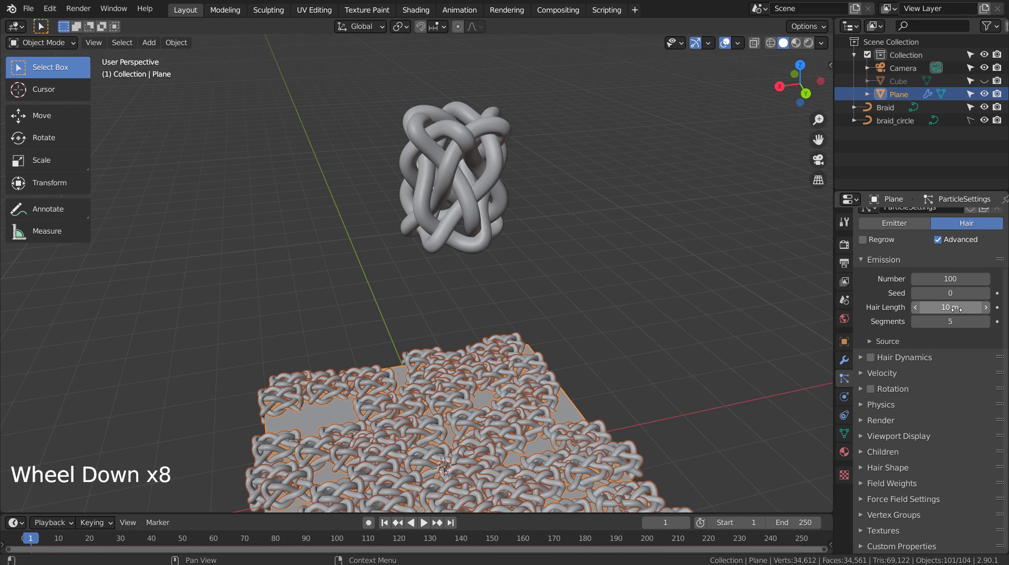
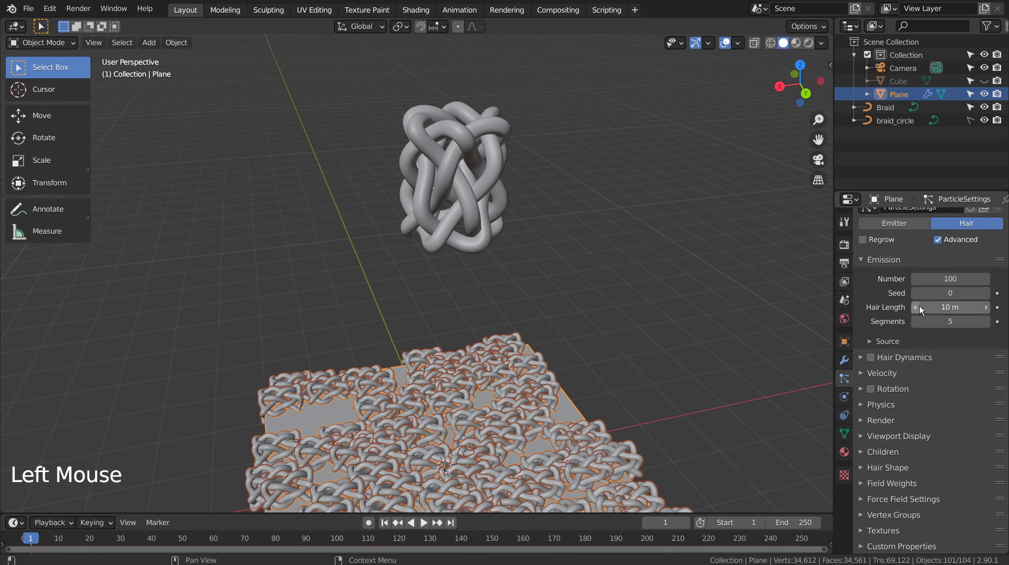
scroll("down", 3)
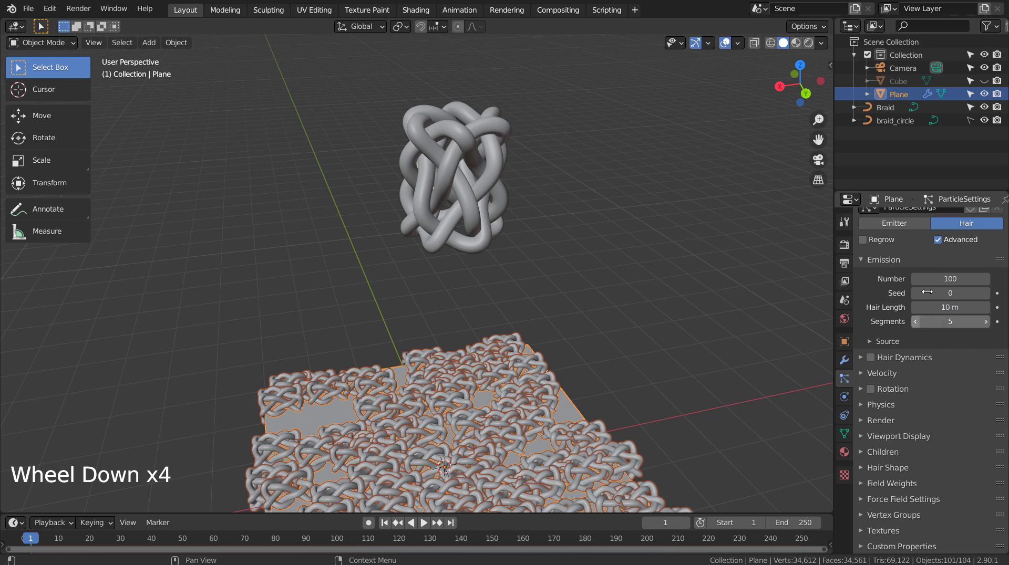
Step: Select the Braid object and view its transform values in Object Properties
left_click(862, 391)
left_click(870, 391)
left_click(495, 202)
Step: Scale the Braid up to about 2.08 times its size
key("s")
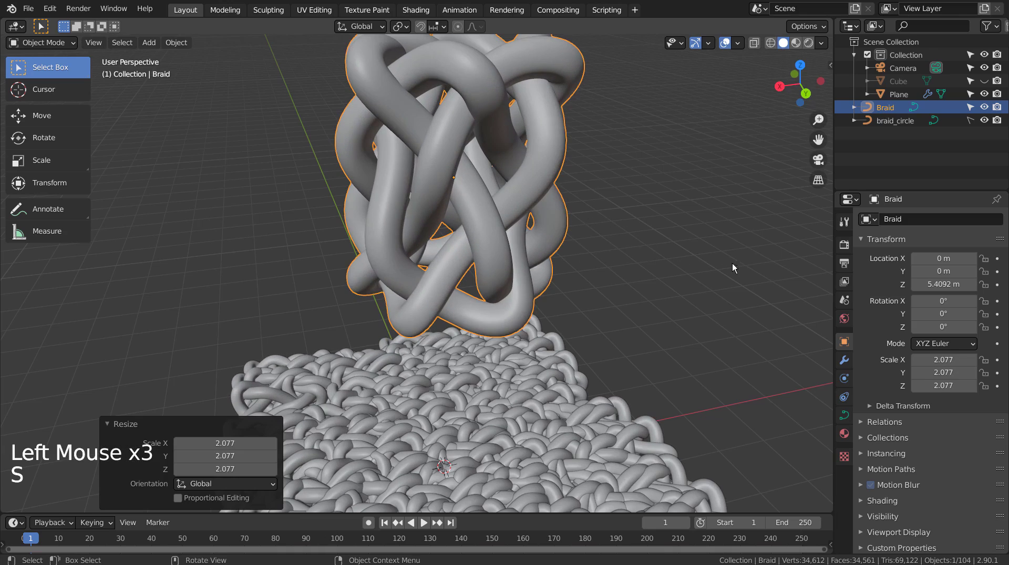
scroll("down", 3)
middle_click(661, 340)
middle_click(734, 366)
Step: Move the Braid up along Z to about 12.9 m above the plane
key("g")
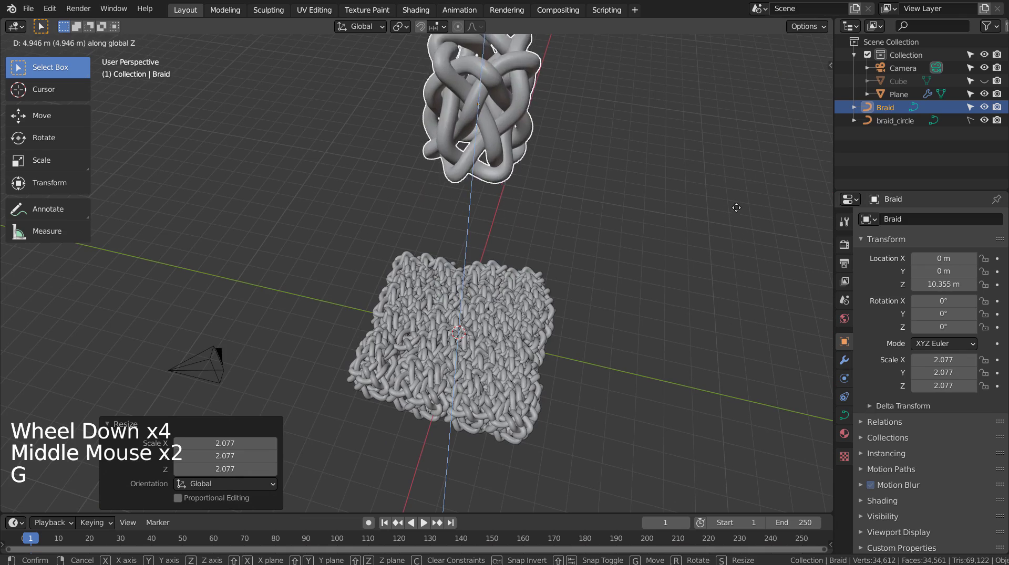
middle_click(611, 242)
middle_click(592, 220)
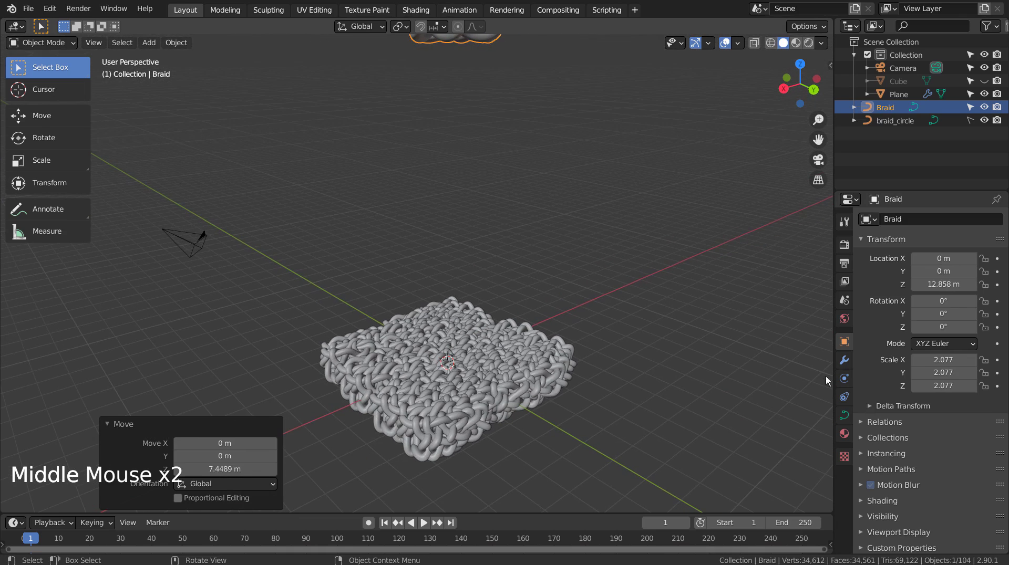
Step: Orient the Plane's particles to Object Z with randomized rotation around 0.9
left_click(549, 369)
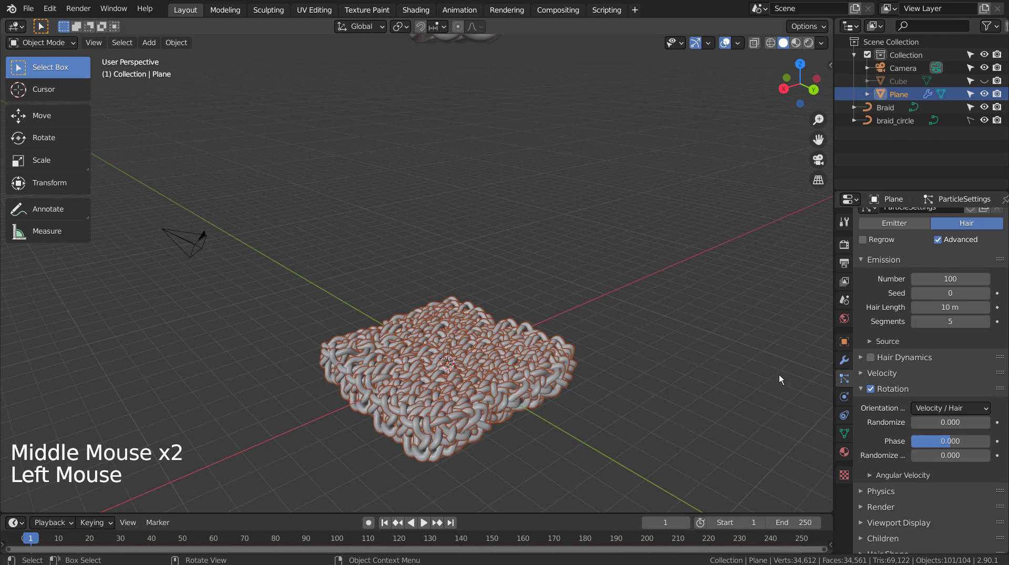
left_click(941, 411)
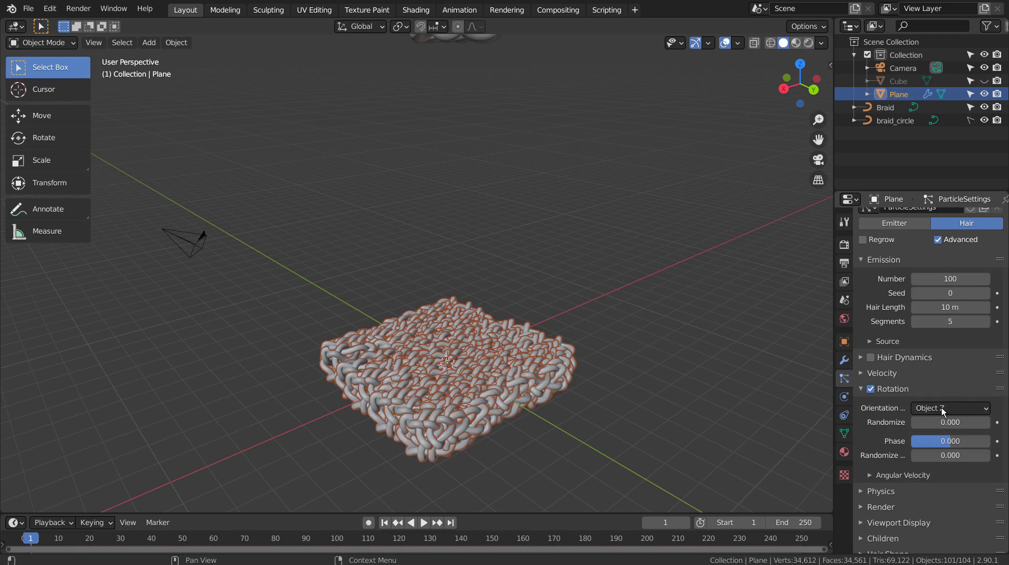
left_click(935, 428)
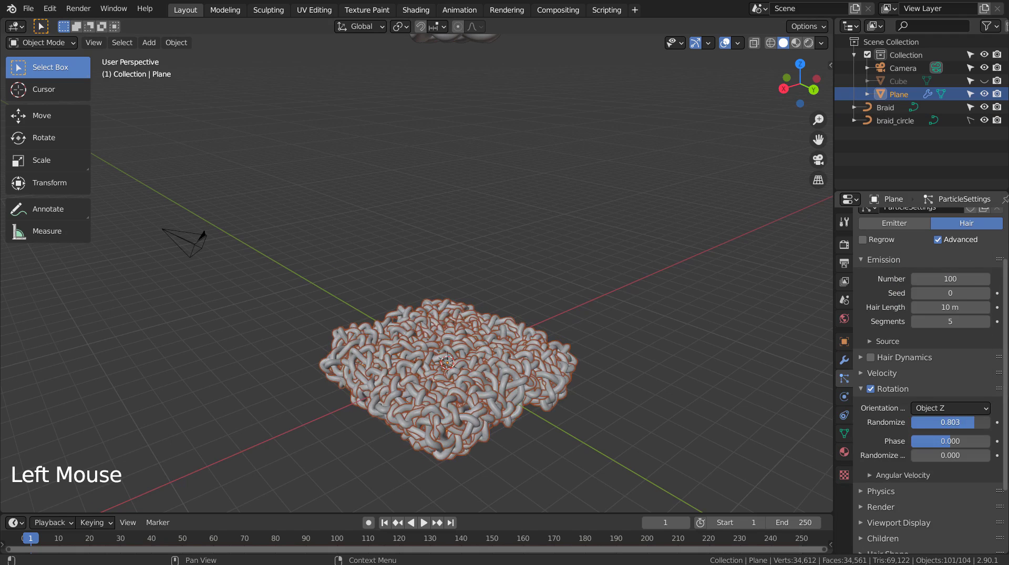
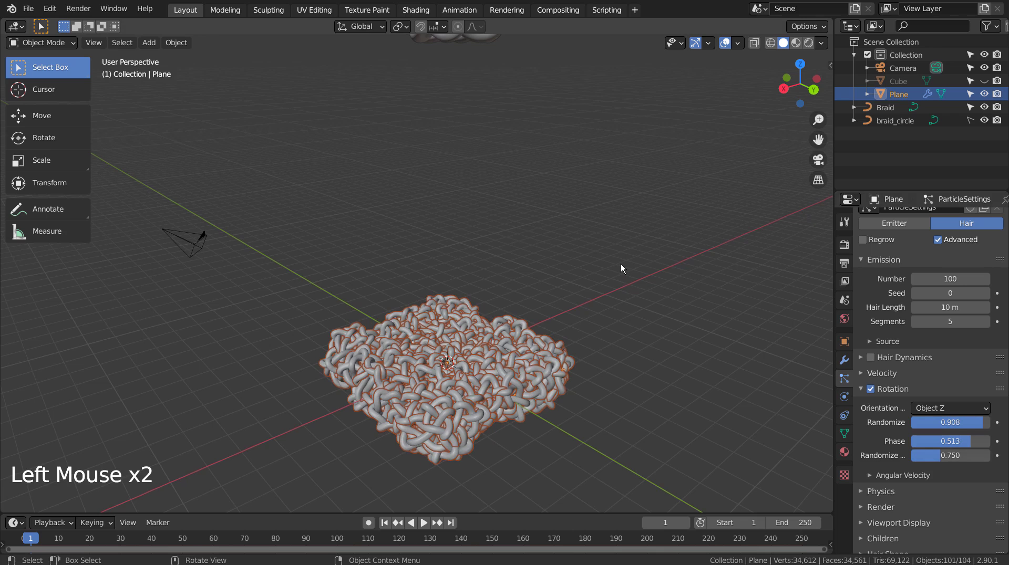
Step: Switch to top view and zoom in to inspect the braid carpet from above
key("KP_1")
key("KP_7")
scroll("up", 3)
scroll("up", 3)
middle_click(573, 211)
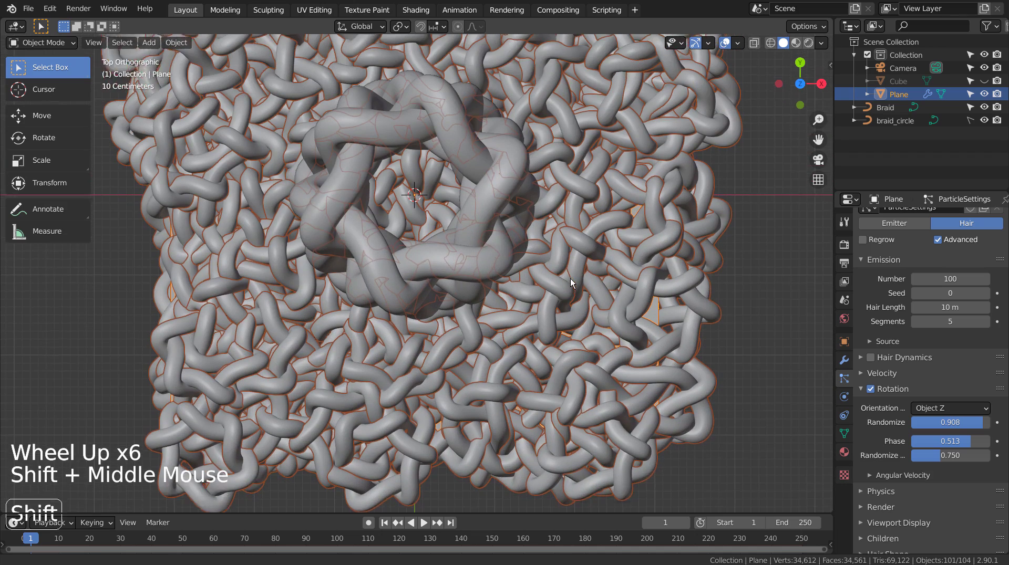
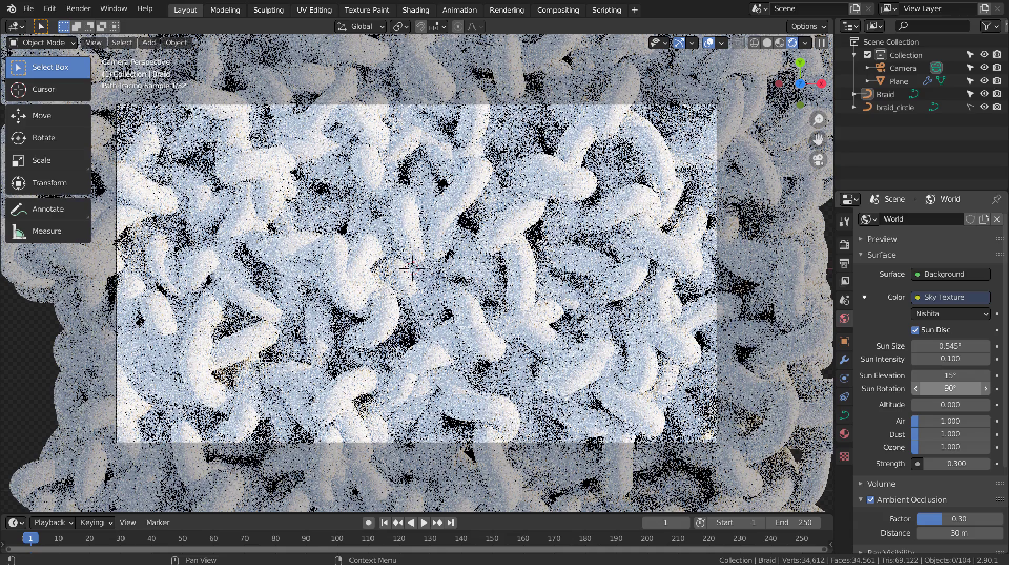
Step: Tint the braid's Material.002 base colour to near-white (saturation 0.017, value 0.906)
left_click(848, 438)
Step: Fine-tune the braid's near-white base colour and confirm it
left_click(945, 406)
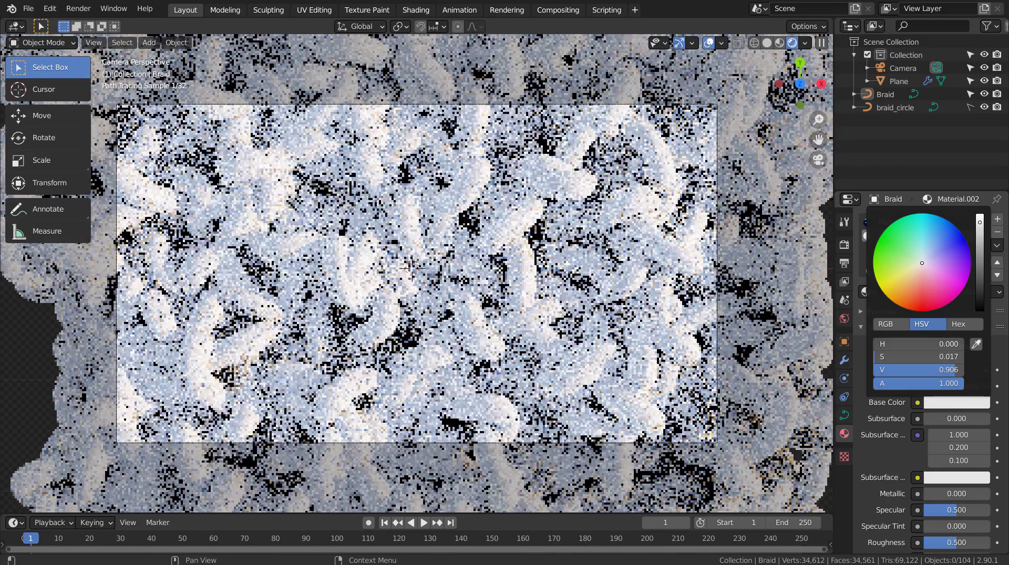
left_click(754, 236)
Step: Select the Plane and start the final Render Image of the camera view
left_click(4, 332)
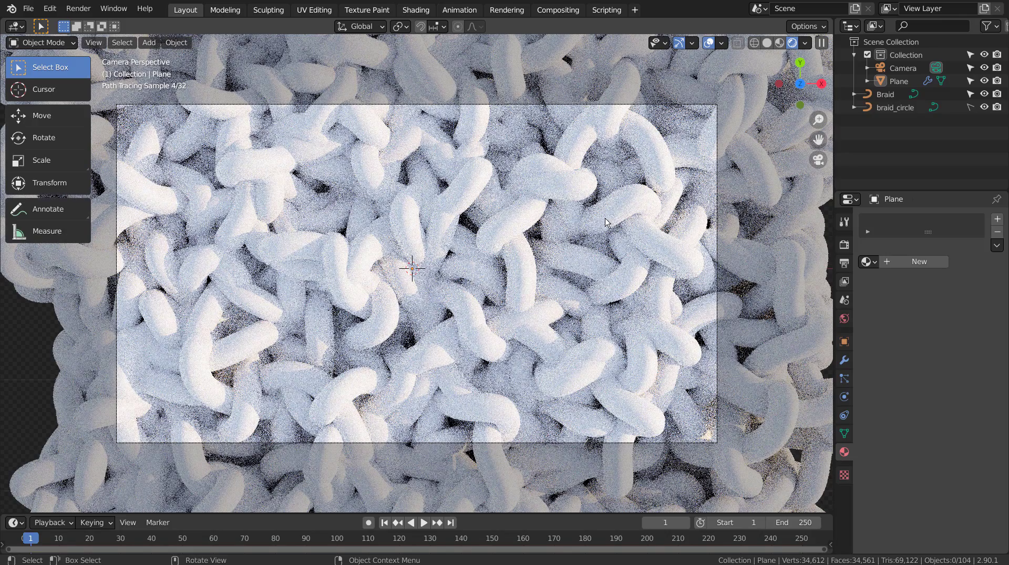
left_click(760, 46)
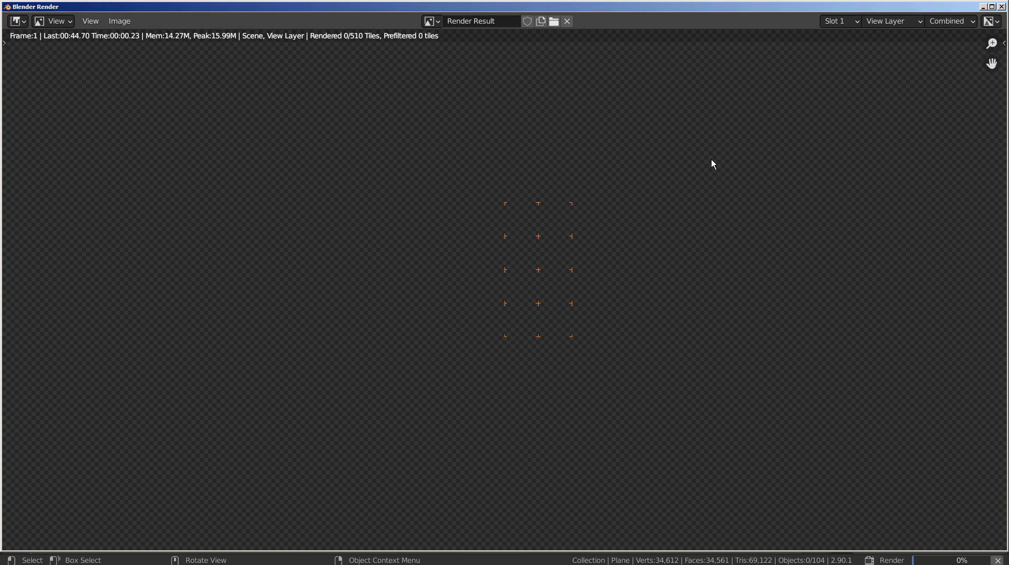